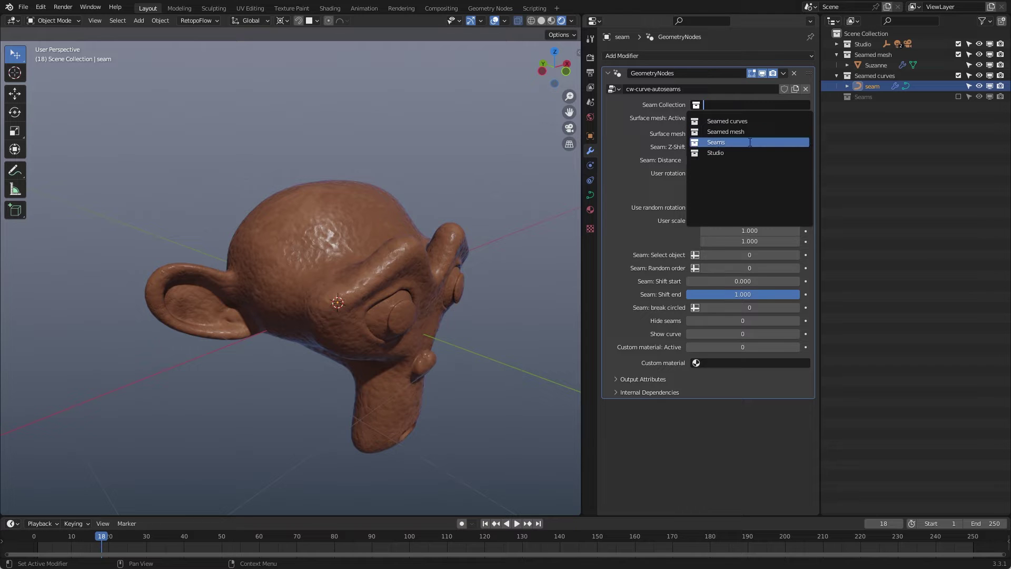
# - Orbit and zoom around Suzanne's head to frame the straight seam curve from the side
pyautogui.scroll(3)
pyautogui.middleClick(253, 347)
pyautogui.middleClick(226, 321)
pyautogui.scroll(-3)
pyautogui.scroll(3)
pyautogui.scroll(-3)
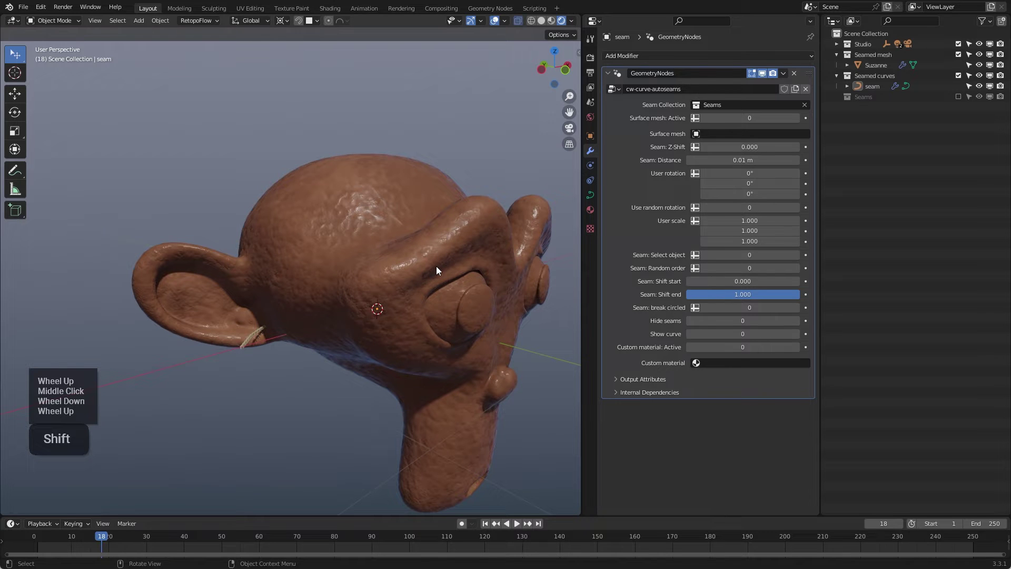
pyautogui.middleClick(339, 286)
pyautogui.scroll(-3)
pyautogui.middleClick(358, 278)
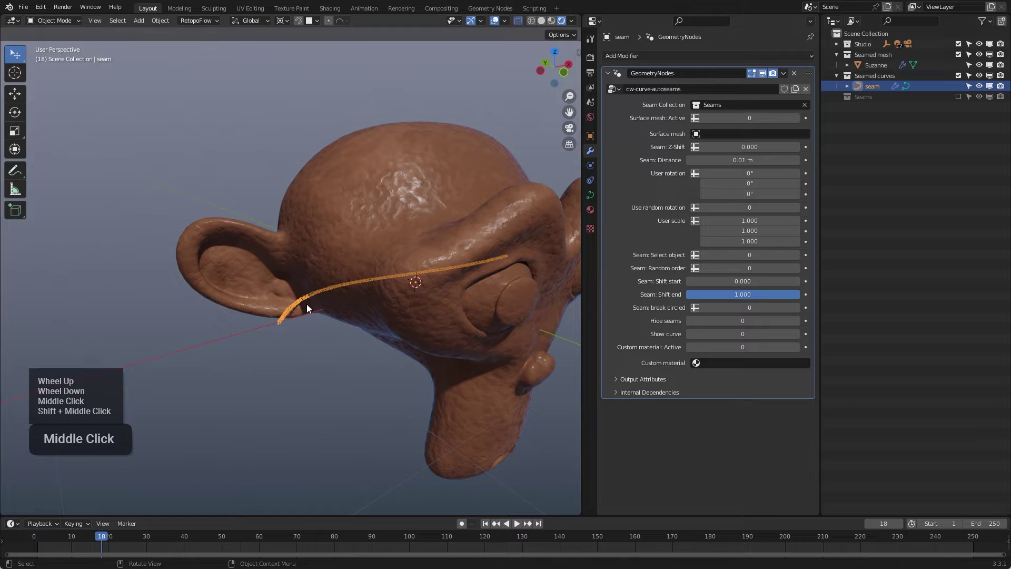
pyautogui.middleClick(298, 313)
# - Delete the old straight seam curve's points and switch to freehand Bezier drawing projected on the surface
pyautogui.press('Tab')
pyautogui.scroll(-3)
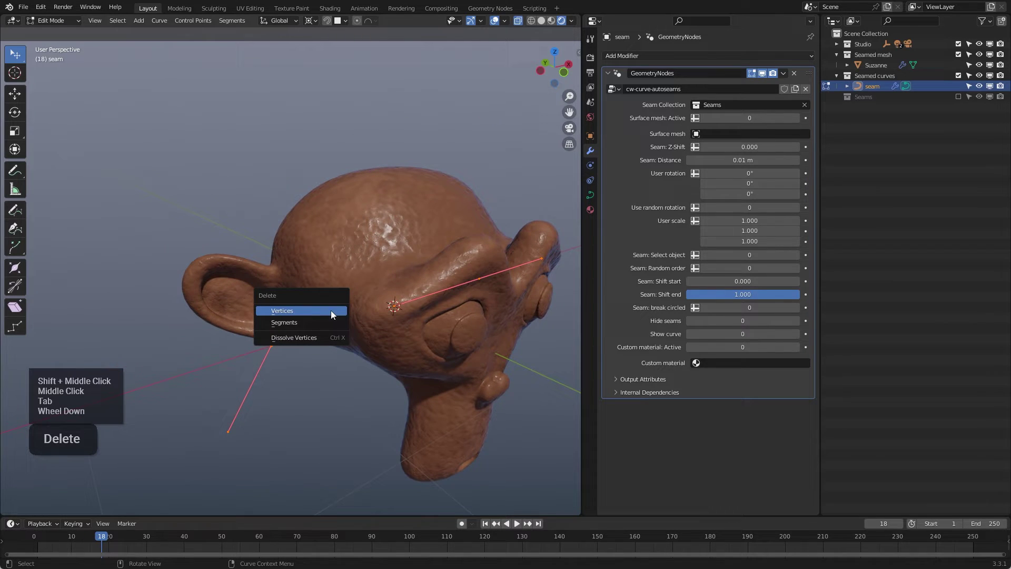
pyautogui.press('Delete')
pyautogui.press('Return')
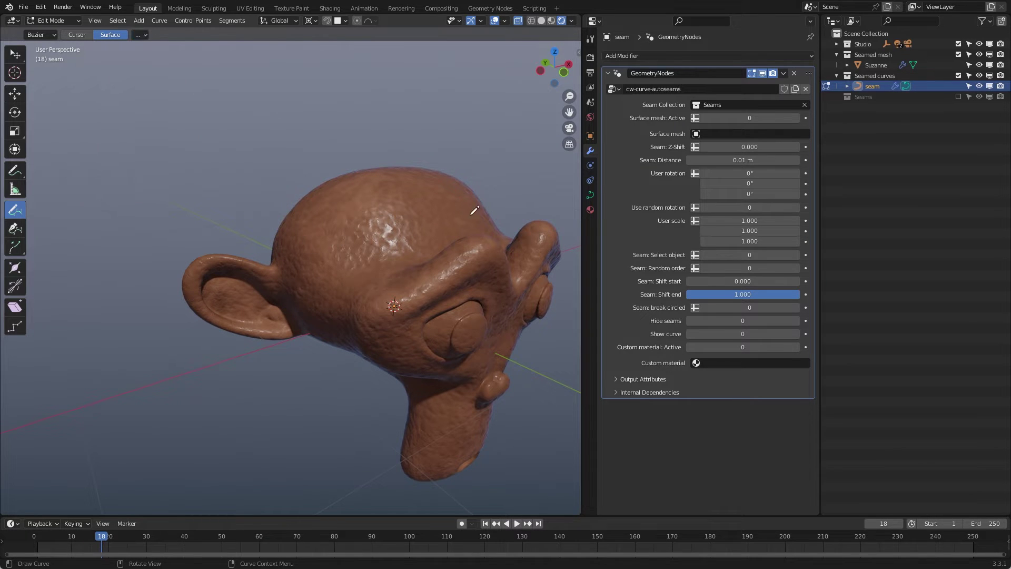
# - Sketch the first letters of 'Curve' onto the top of the head, turning the head per letter
pyautogui.press('Return')
pyautogui.scroll(3)
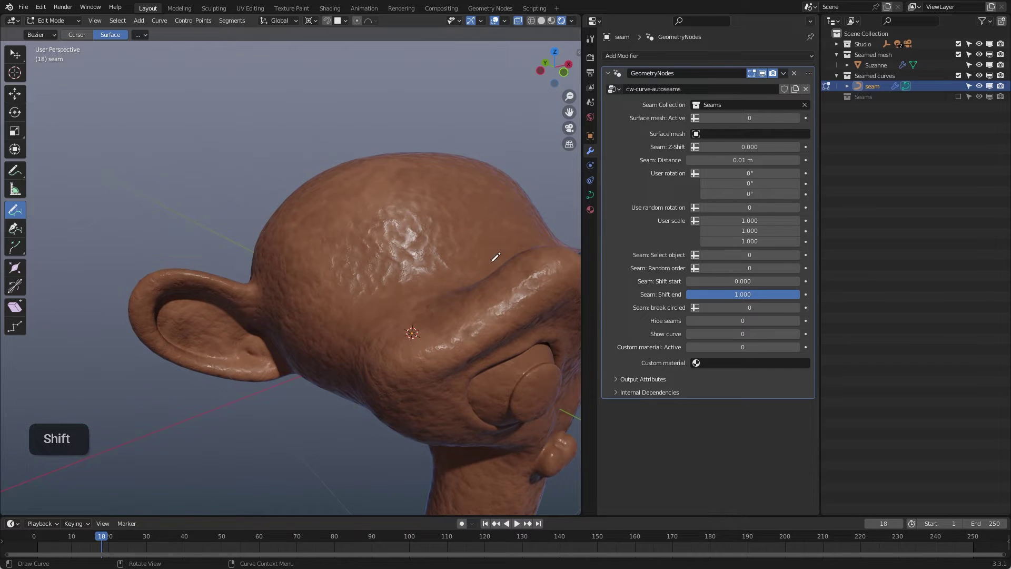
pyautogui.press('shift+Tab')
pyautogui.middleClick(384, 252)
pyautogui.middleClick(393, 252)
pyautogui.scroll(3)
pyautogui.middleClick(400, 264)
pyautogui.middleClick(396, 263)
# - Finish the remaining letters of 'Curve' across the head surface, checking the word as it forms
pyautogui.scroll(3)
pyautogui.scroll(3)
pyautogui.middleClick(293, 264)
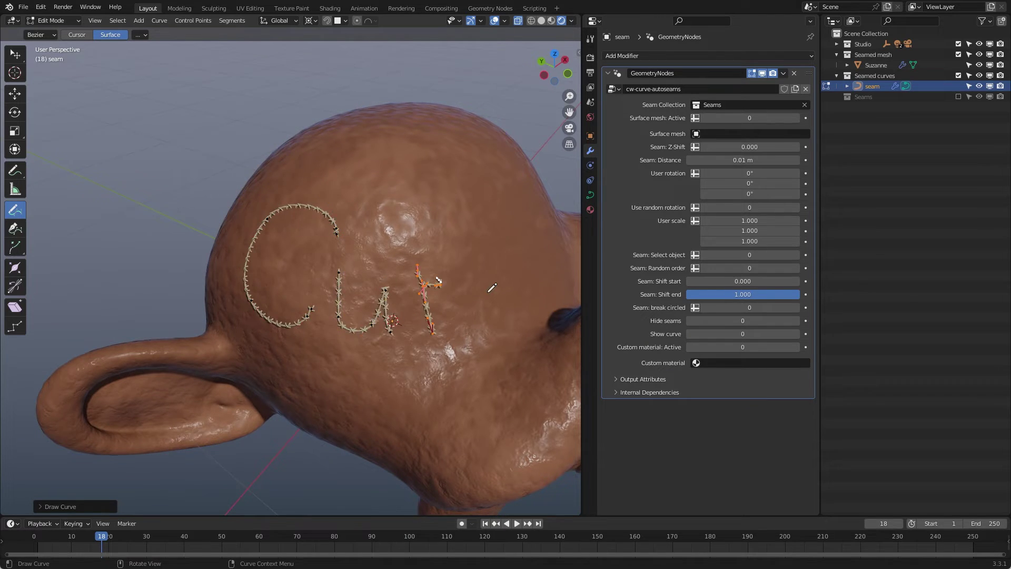
pyautogui.middleClick(469, 280)
pyautogui.scroll(3)
pyautogui.middleClick(527, 264)
pyautogui.middleClick(444, 294)
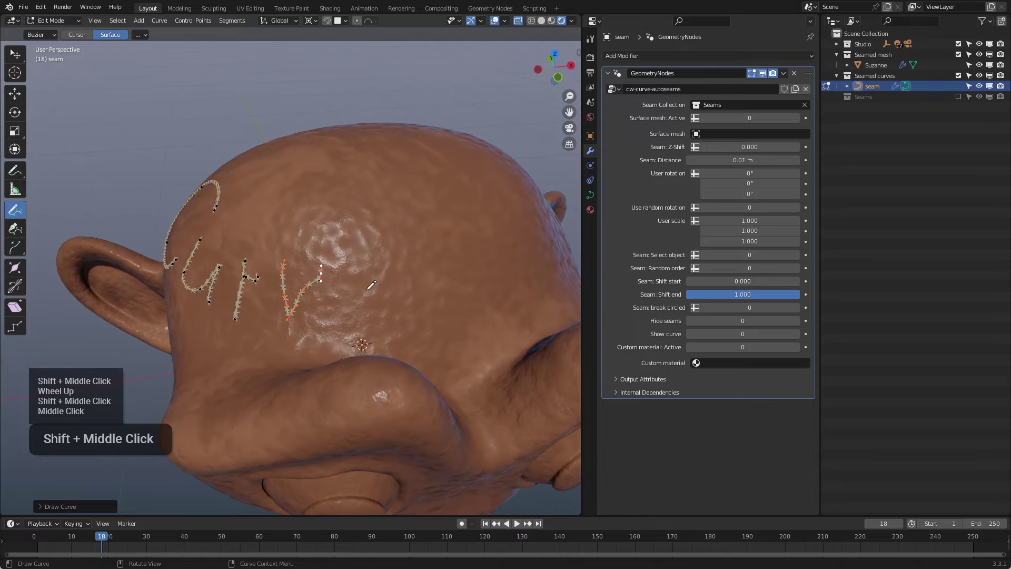
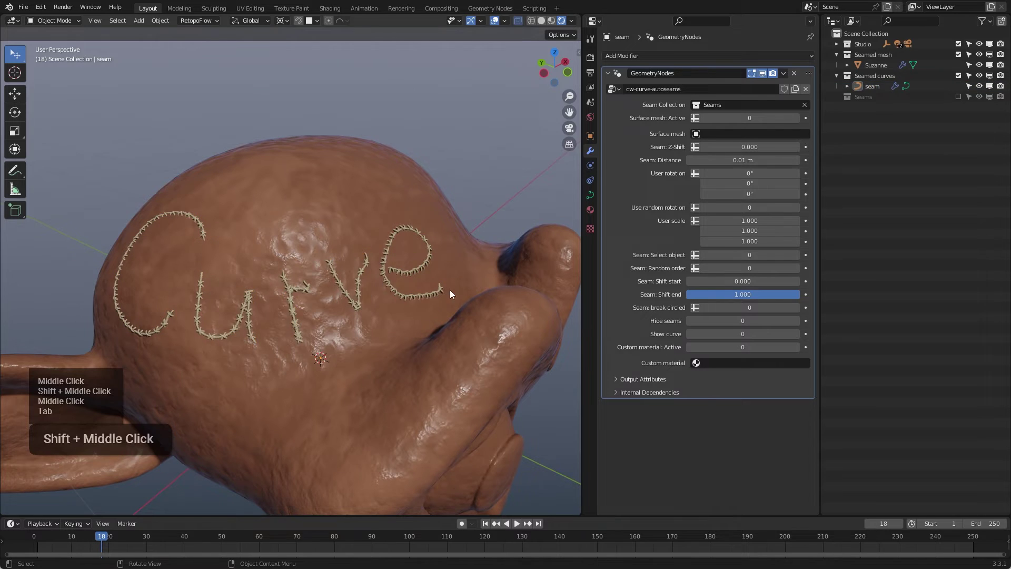
# - Orbit over the stitched word and look along the seams of the letter C from below
pyautogui.scroll(3)
pyautogui.scroll(-3)
pyautogui.scroll(-3)
pyautogui.middleClick(302, 290)
pyautogui.scroll(-3)
pyautogui.scroll(-3)
pyautogui.middleClick(356, 334)
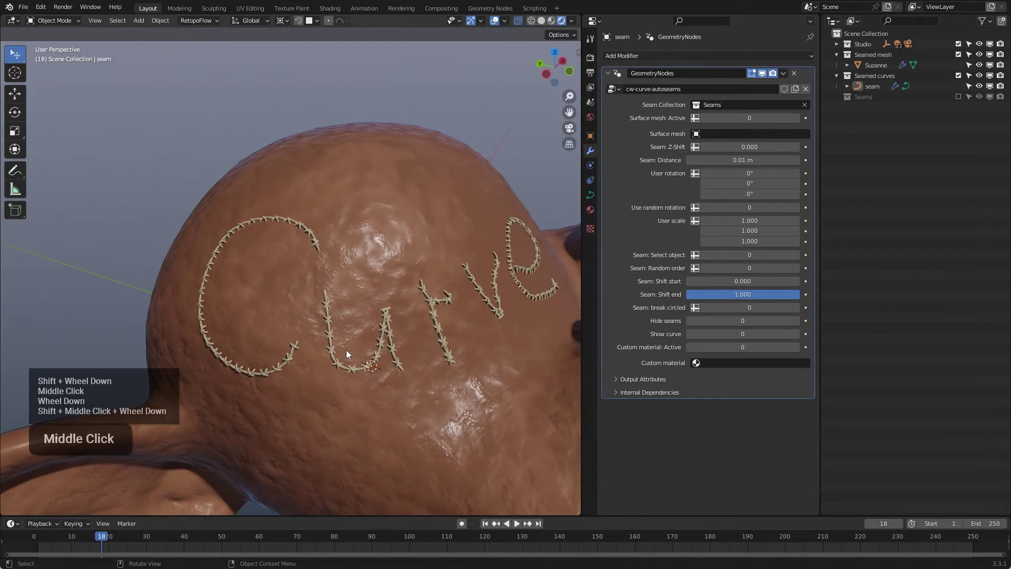
pyautogui.scroll(3)
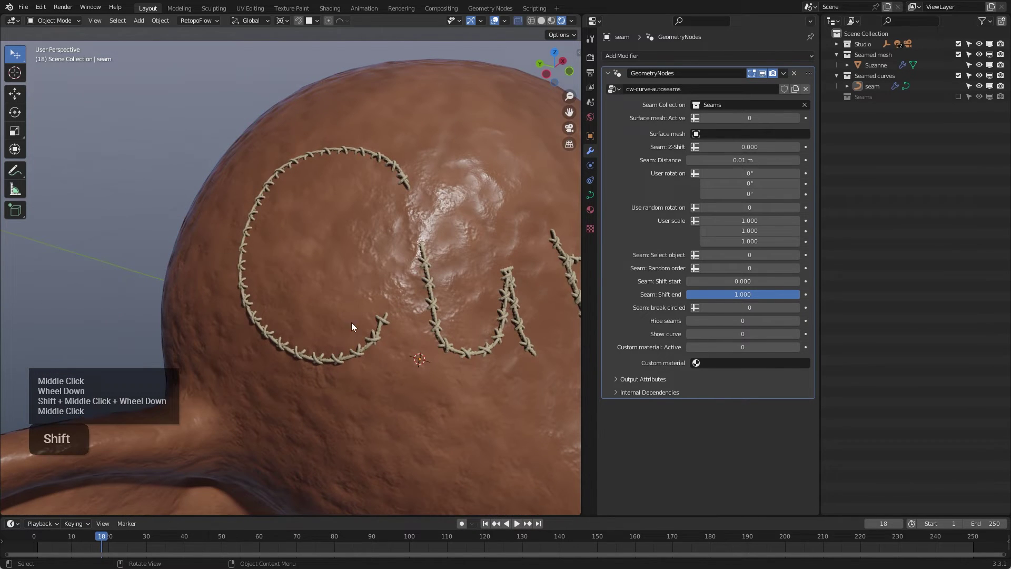
pyautogui.scroll(3)
pyautogui.middleClick(369, 313)
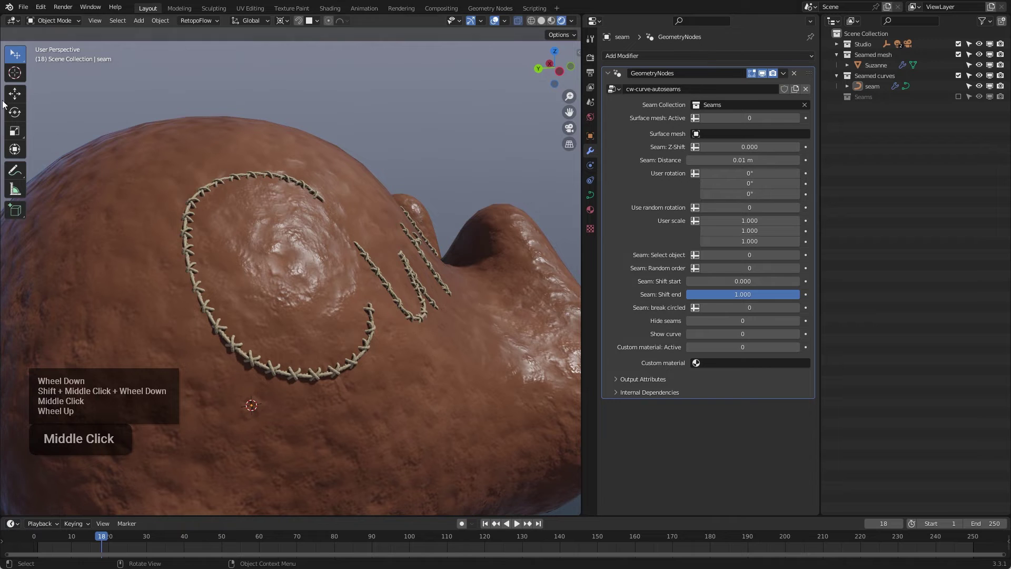
pyautogui.middleClick(259, 230)
pyautogui.middleClick(275, 242)
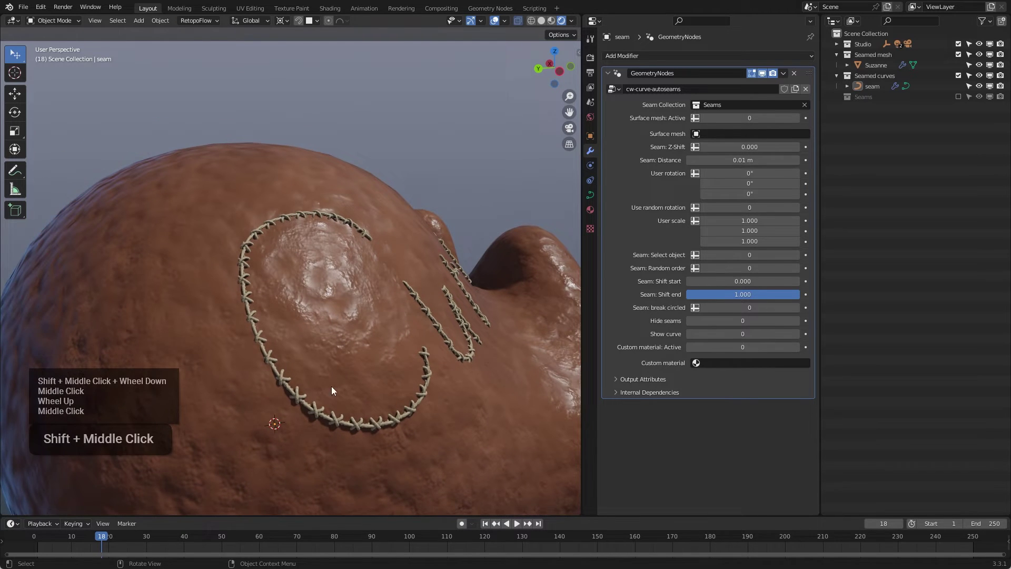
# - Zoom in on the rope-like stitches and view them edge-on at a grazing angle
pyautogui.scroll(3)
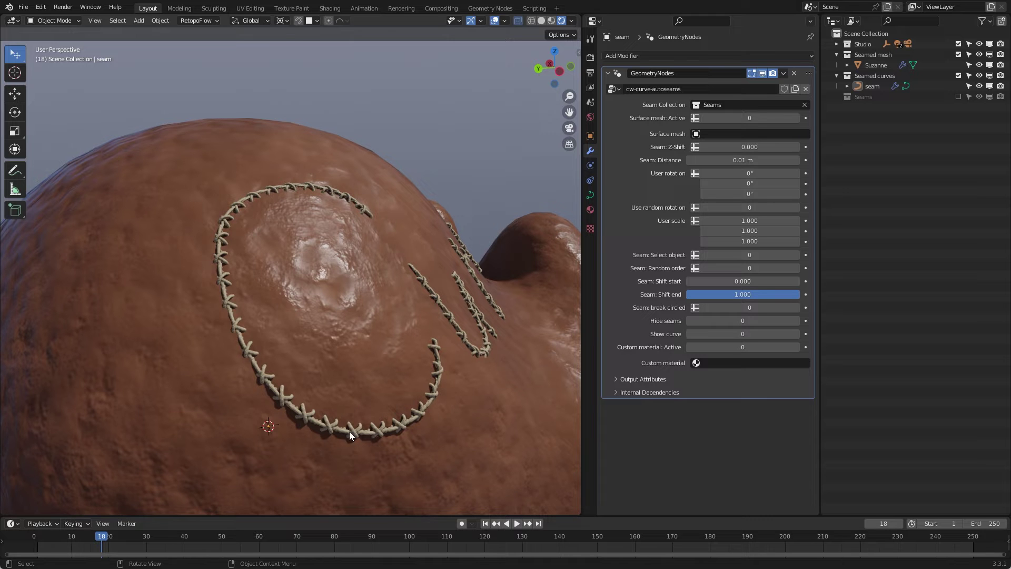
pyautogui.middleClick(418, 286)
pyautogui.scroll(3)
pyautogui.middleClick(459, 270)
pyautogui.scroll(3)
pyautogui.scroll(3)
pyautogui.middleClick(341, 303)
pyautogui.scroll(3)
pyautogui.middleClick(471, 277)
pyautogui.scroll(3)
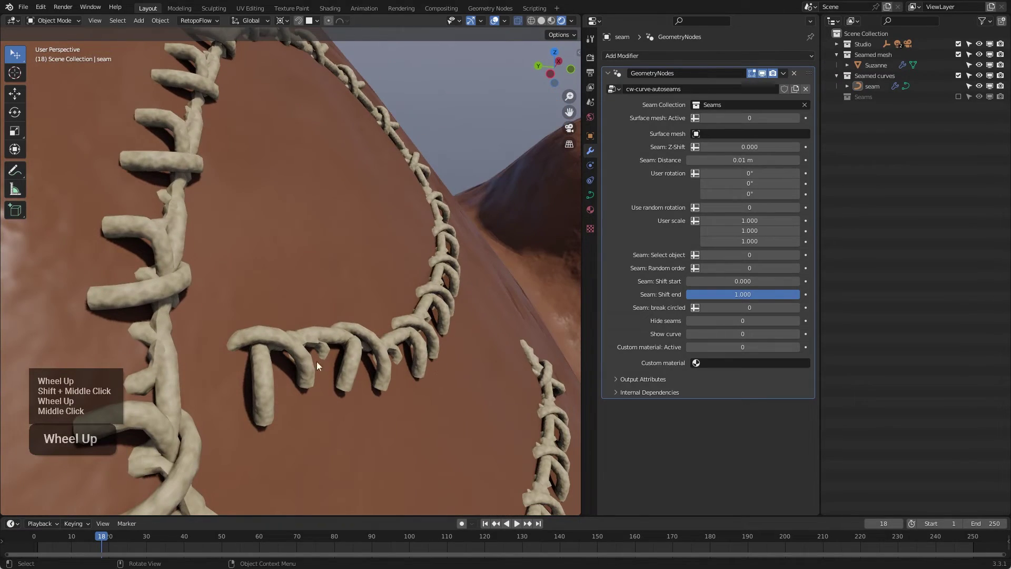
pyautogui.middleClick(407, 341)
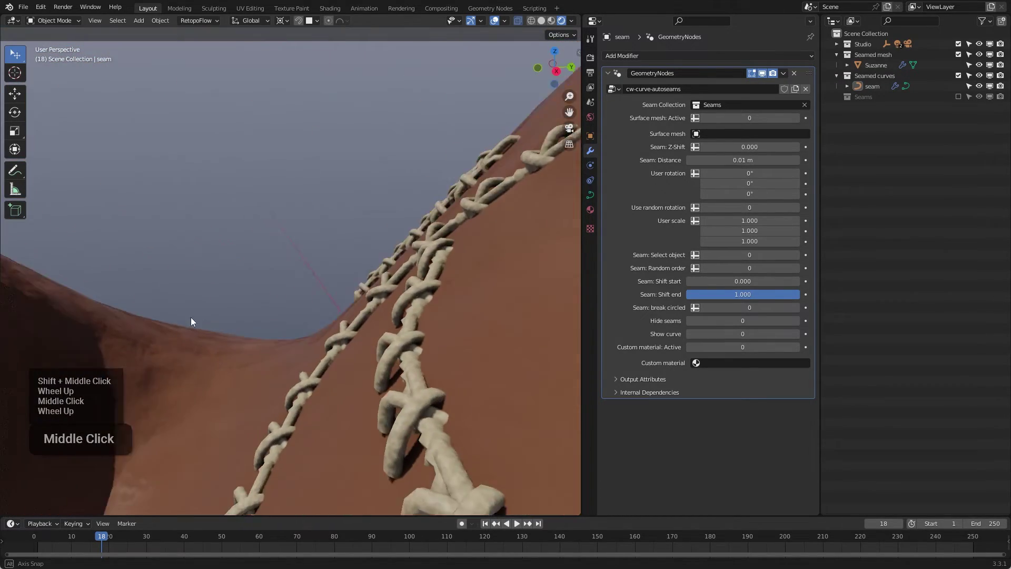
pyautogui.middleClick(418, 325)
# - Pull back to frame the whole stitched word on top of the head with Suzanne as the surface mesh
pyautogui.scroll(-3)
pyautogui.scroll(-3)
pyautogui.middleClick(373, 301)
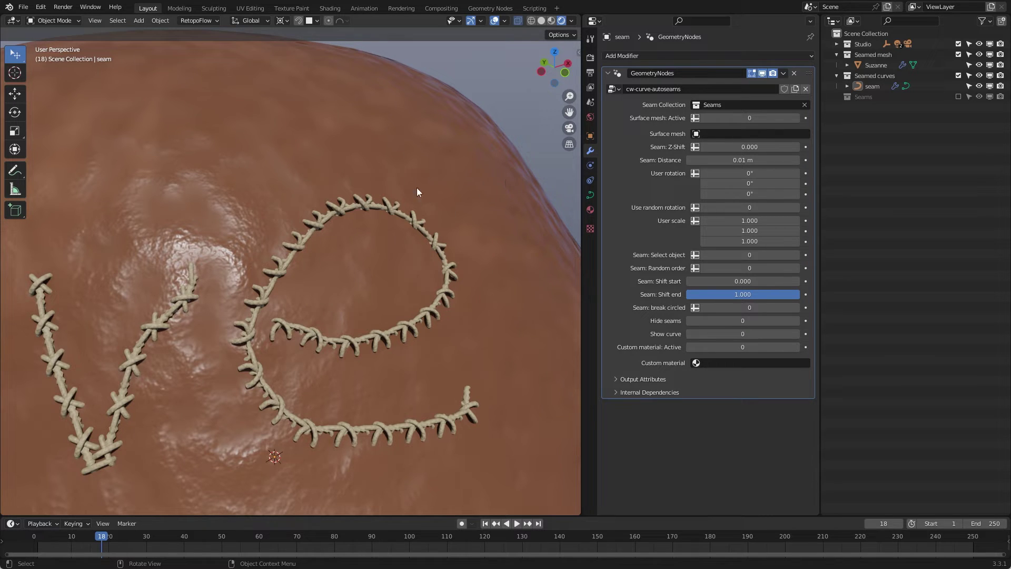
pyautogui.middleClick(321, 200)
pyautogui.scroll(-3)
pyautogui.middleClick(357, 199)
pyautogui.scroll(3)
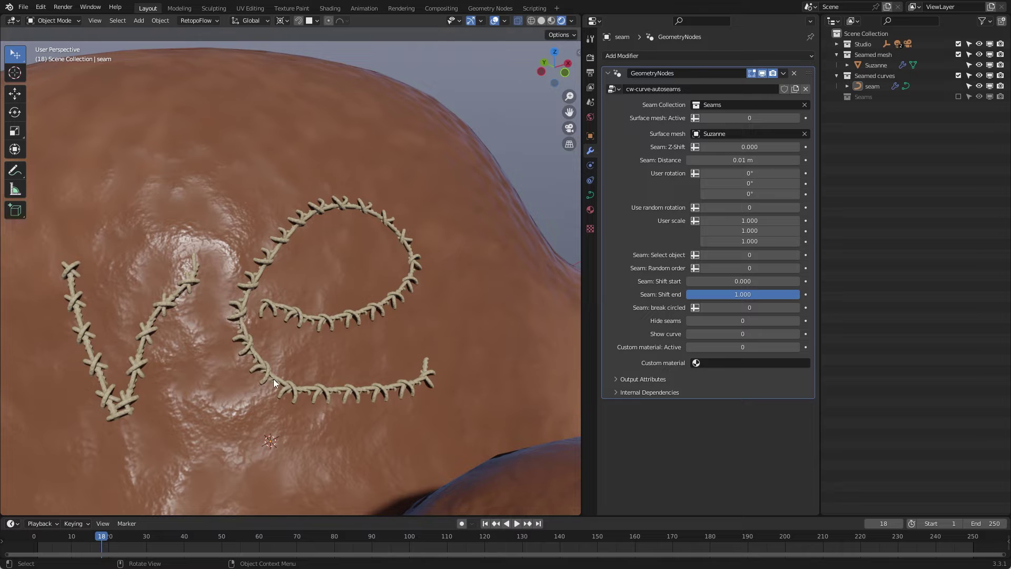
# - Set the modifier's Surface mesh: Active from 0 to 1 so the seams follow the active mesh
pyautogui.scroll(3)
pyautogui.scroll(-3)
pyautogui.scroll(3)
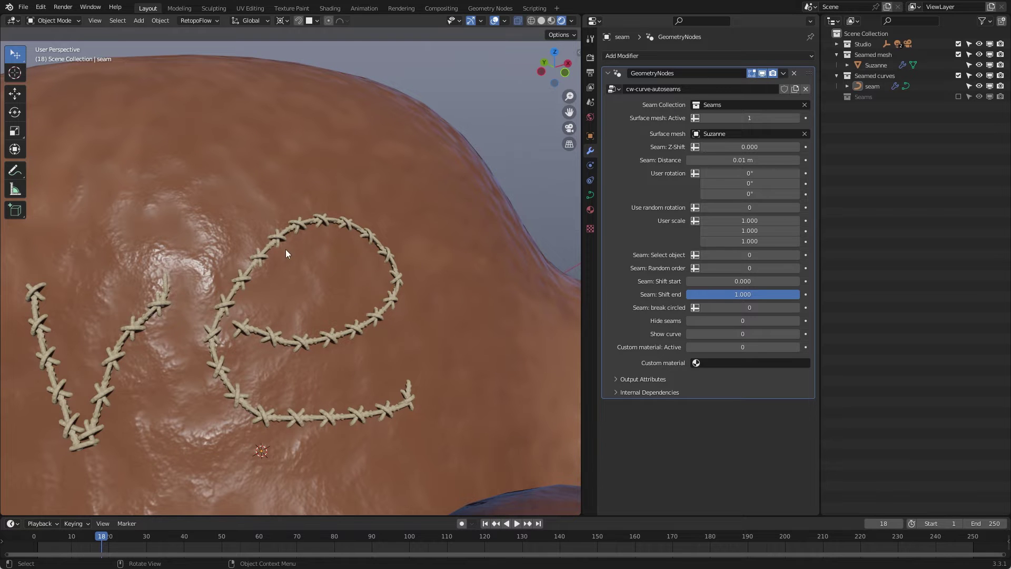
pyautogui.scroll(-3)
# - Orbit around Suzanne to check that the stitched letters still fit the sculpted skin
pyautogui.middleClick(311, 251)
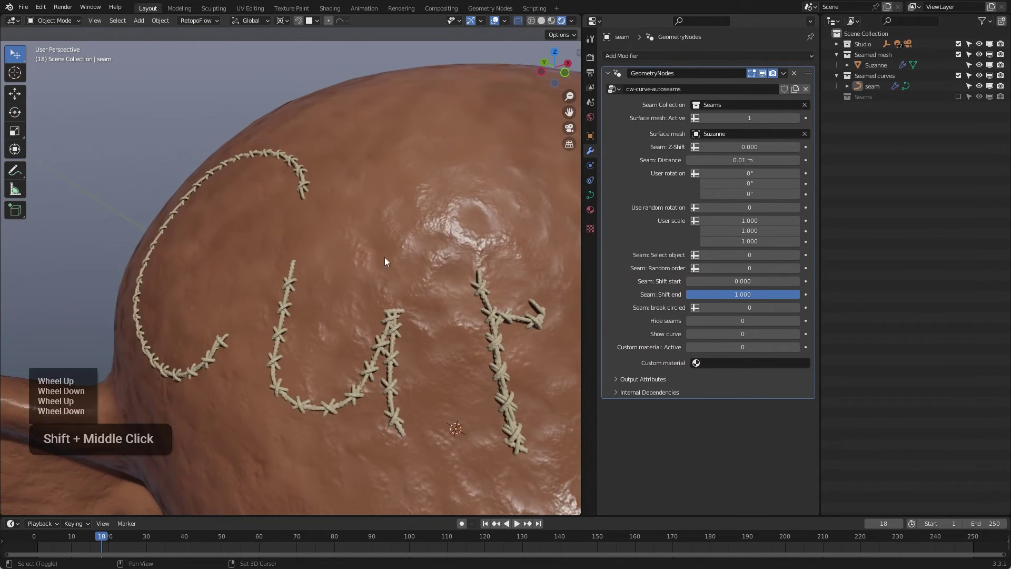
pyautogui.middleClick(287, 212)
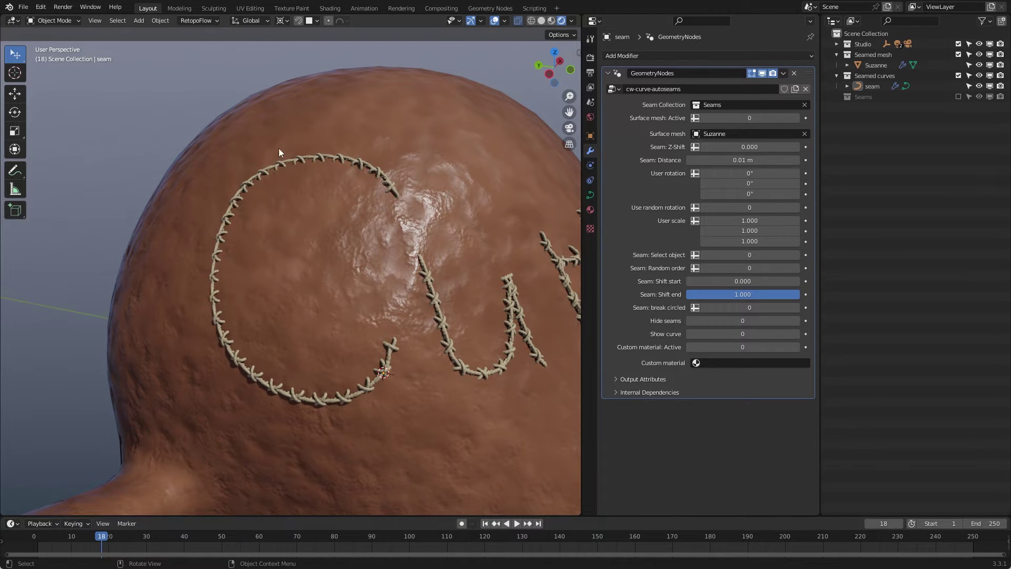
pyautogui.middleClick(329, 230)
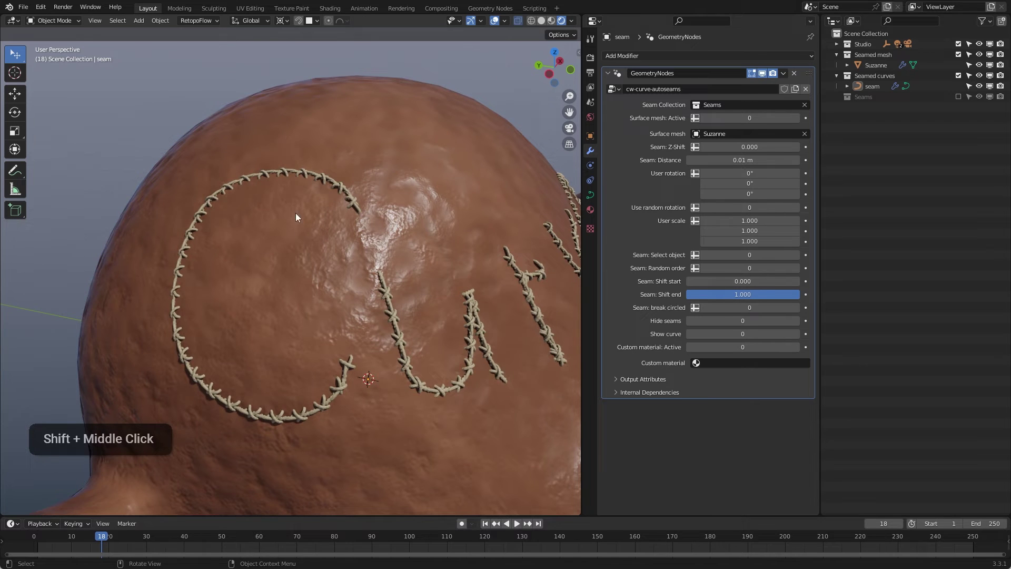
pyautogui.middleClick(325, 188)
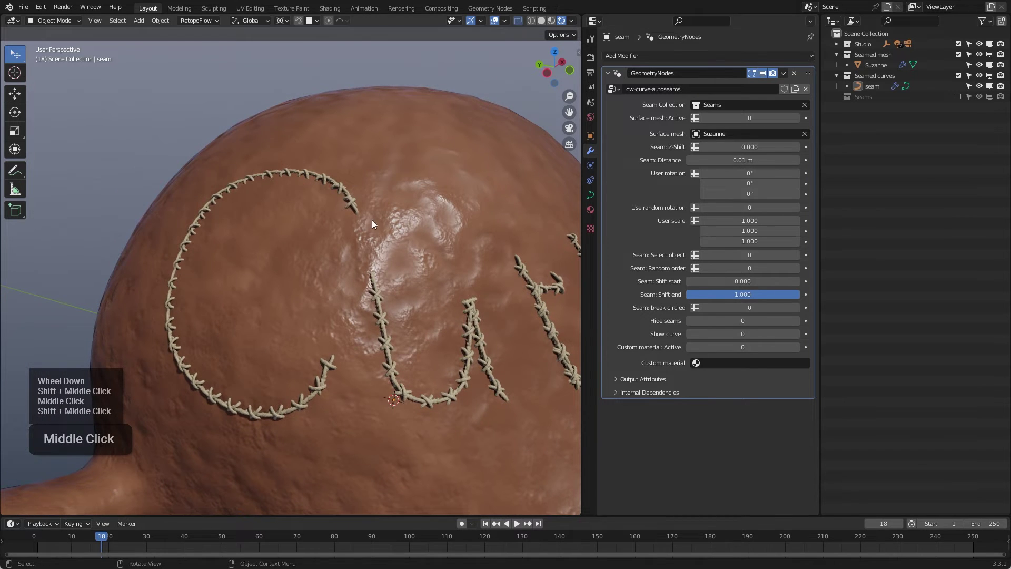
pyautogui.middleClick(371, 230)
pyautogui.middleClick(370, 230)
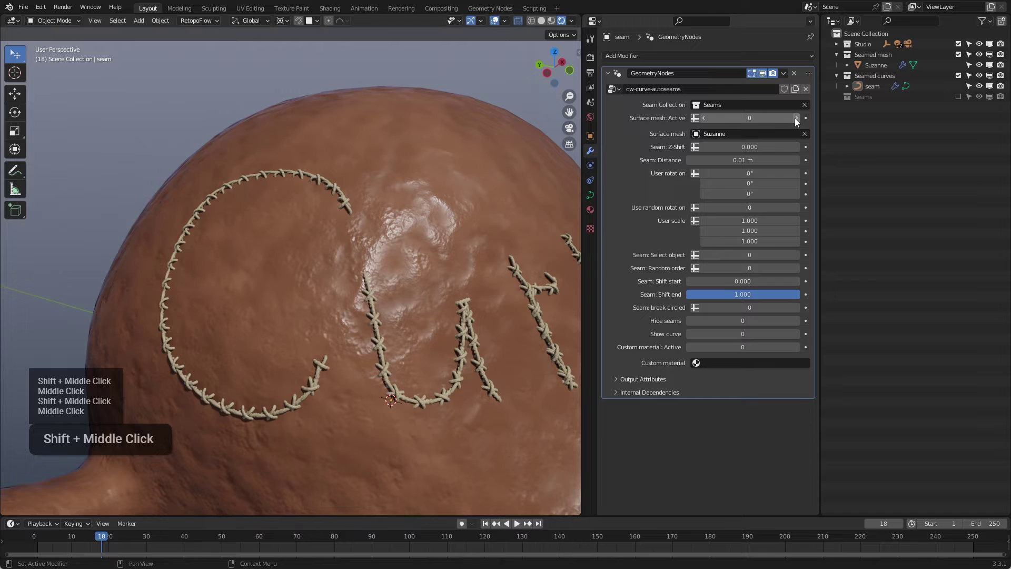
pyautogui.middleClick(325, 266)
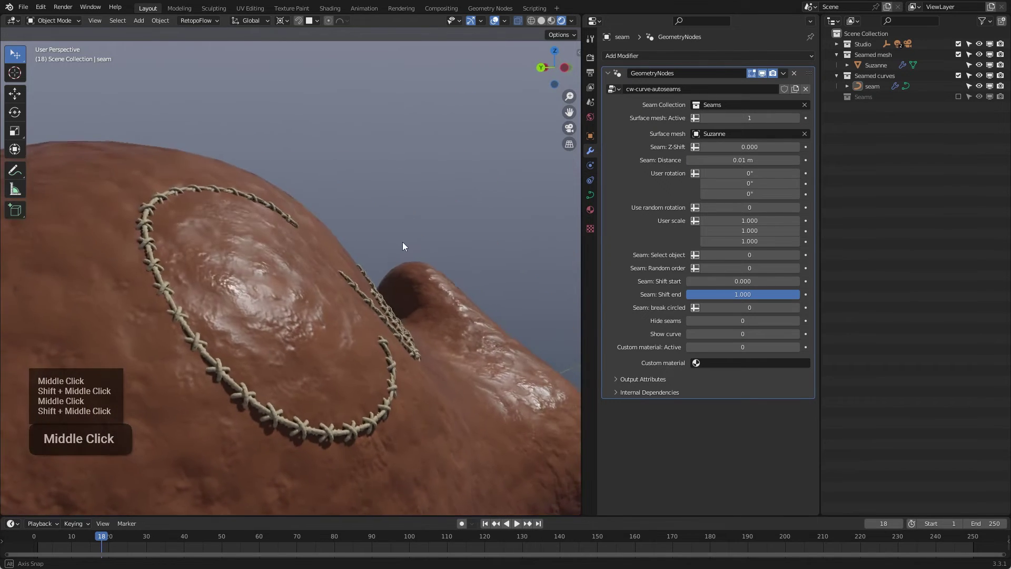
pyautogui.middleClick(376, 296)
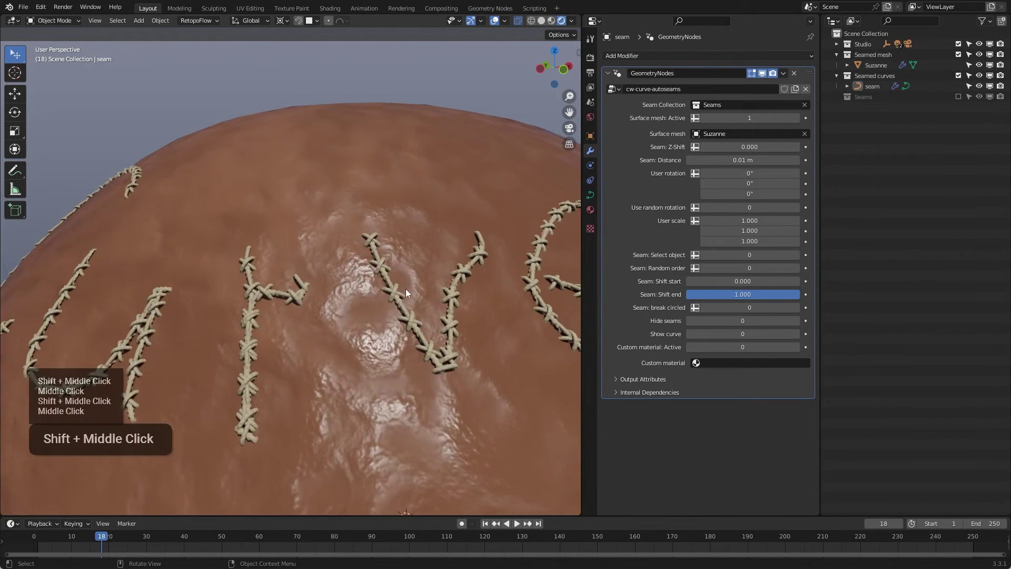
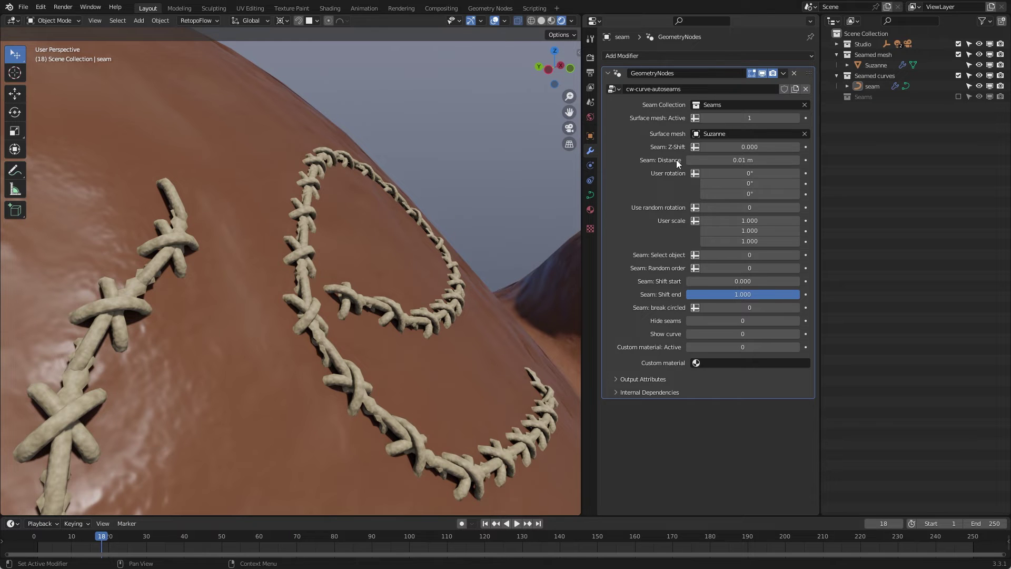
# - Try a raised Seam Z-Shift then cancel it back to 0, and set Seam Distance to 0.026 m
pyautogui.middleClick(411, 265)
pyautogui.scroll(-3)
pyautogui.middleClick(347, 271)
pyautogui.scroll(-3)
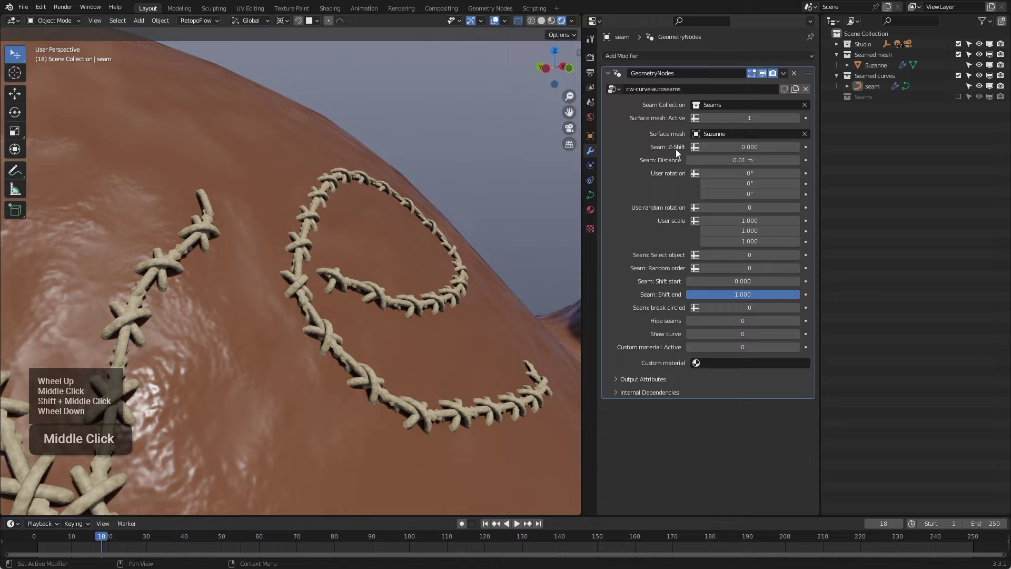
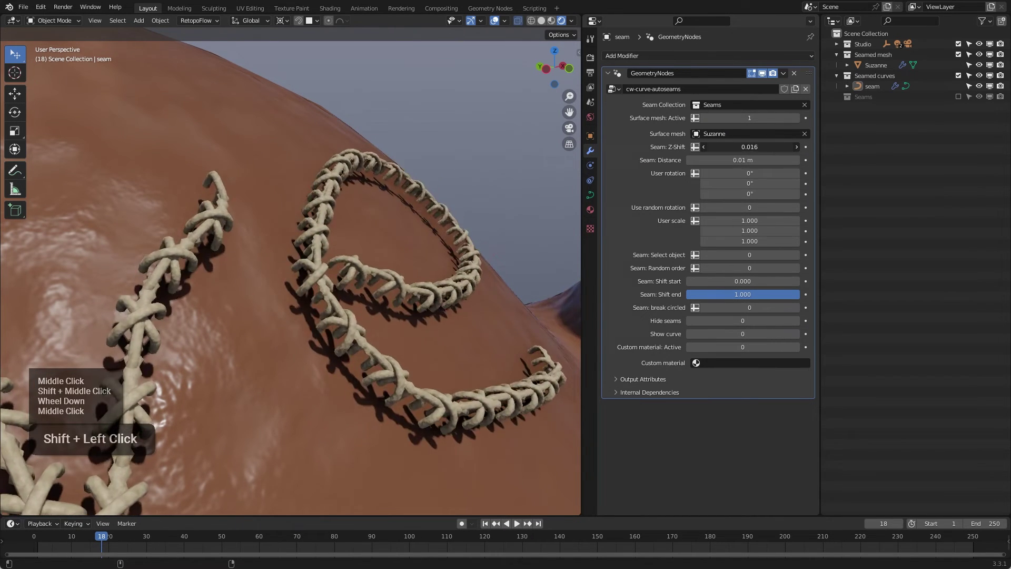
pyautogui.rightClick(386, 251)
pyautogui.scroll(-3)
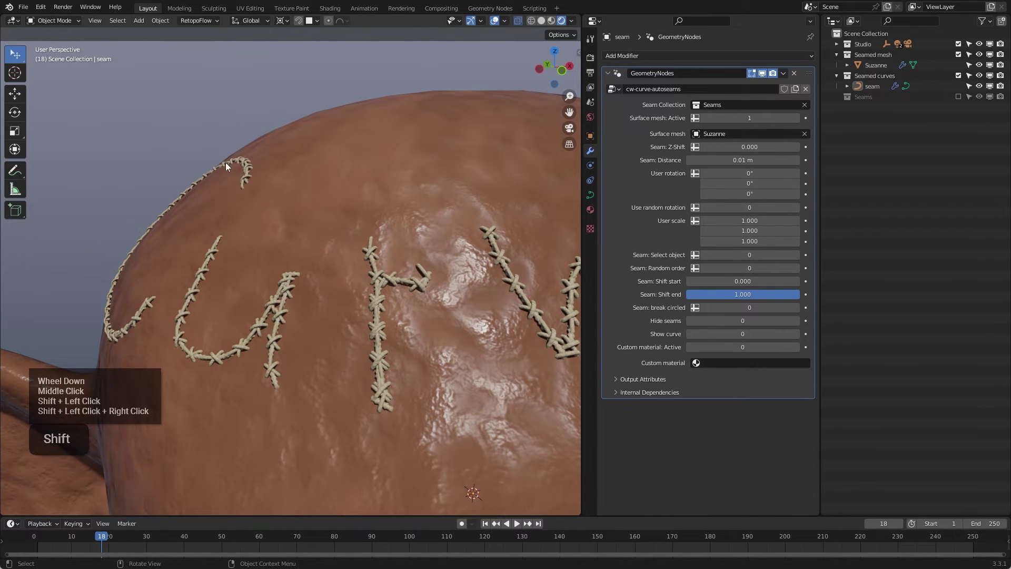
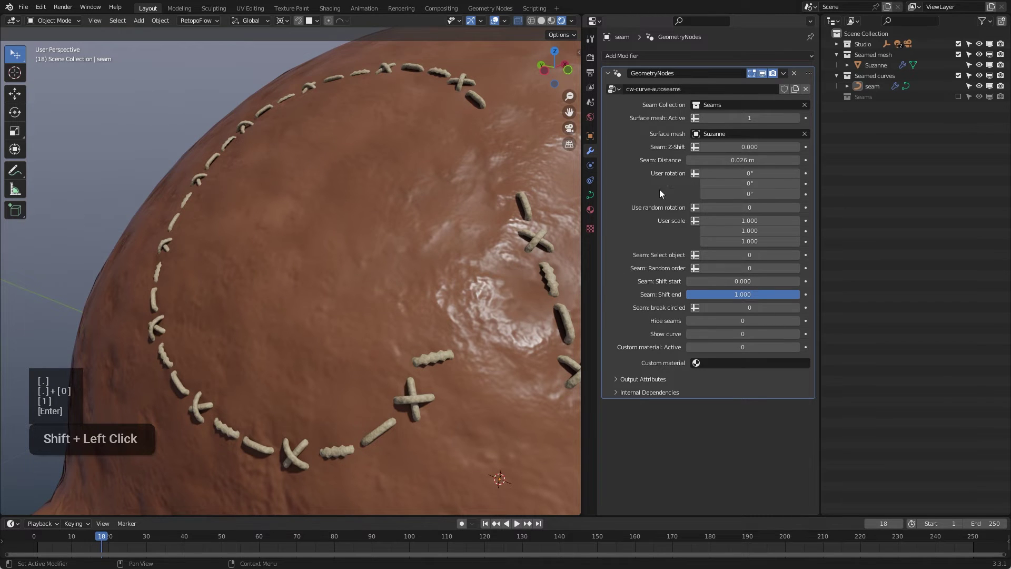
# - Enter a User rotation Z value so every stitch turns 30° about its Z axis along the seams
pyautogui.scroll(-3)
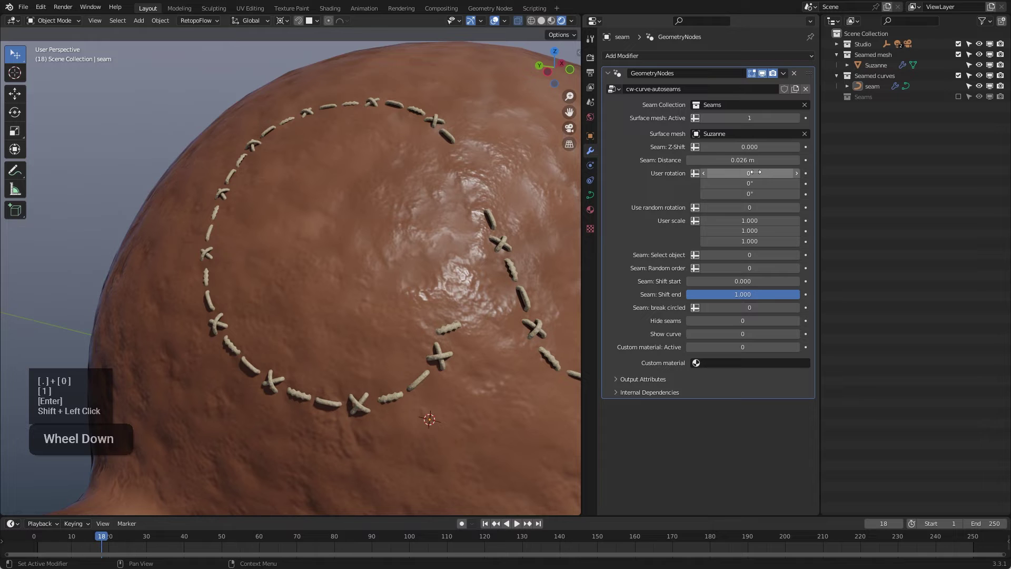
pyautogui.scroll(-3)
pyautogui.middleClick(435, 256)
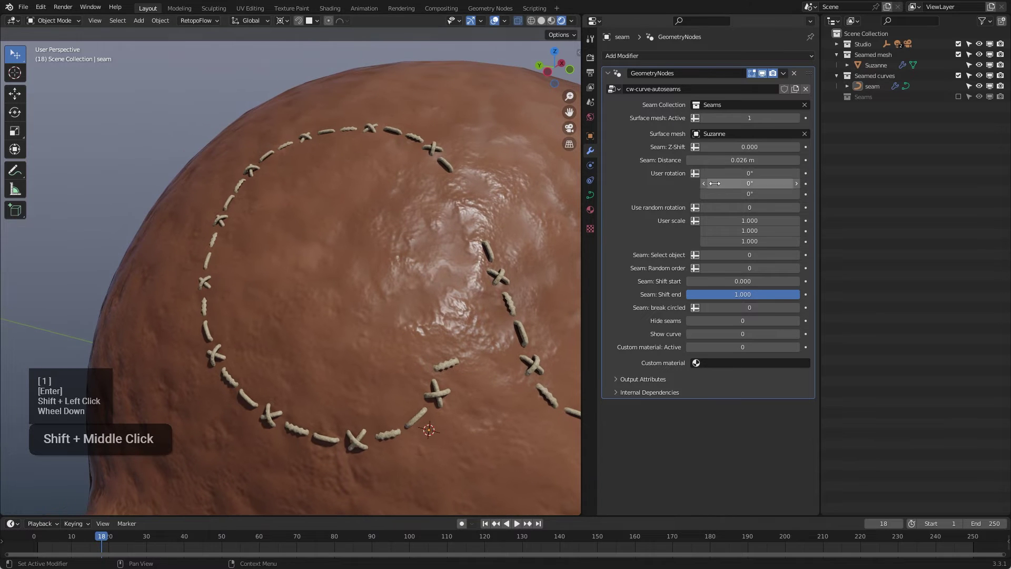
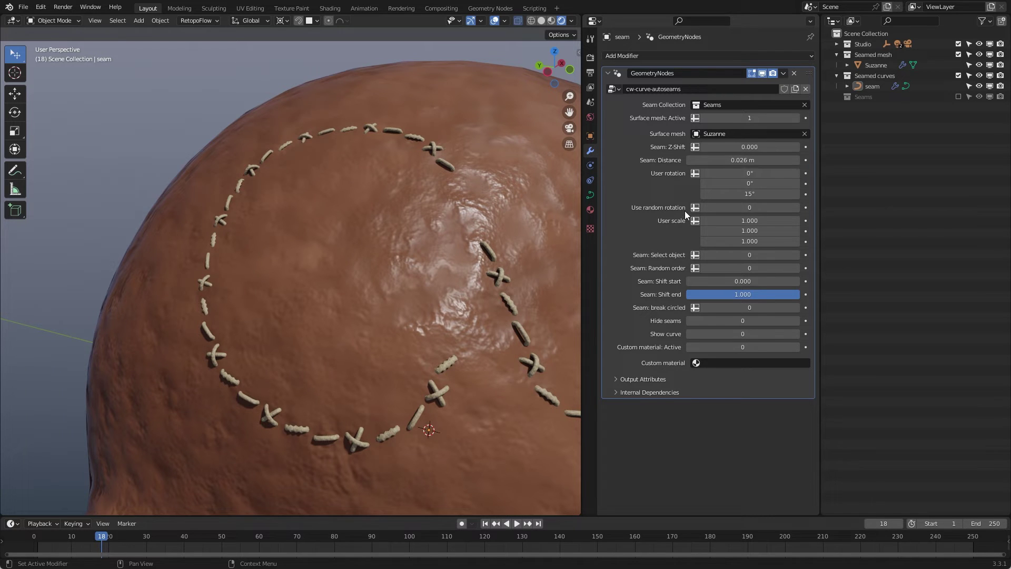
pyautogui.press('1')
pyautogui.press('5')
pyautogui.press('Return')
pyautogui.click(468, 318)
# - Orbit close around the rotated stitches to check their new angle
pyautogui.scroll(3)
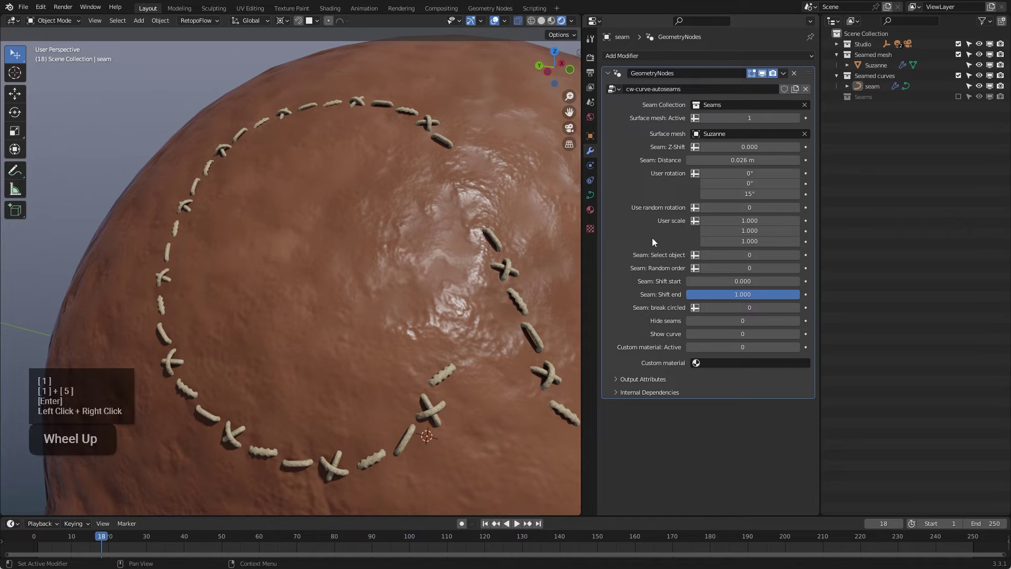
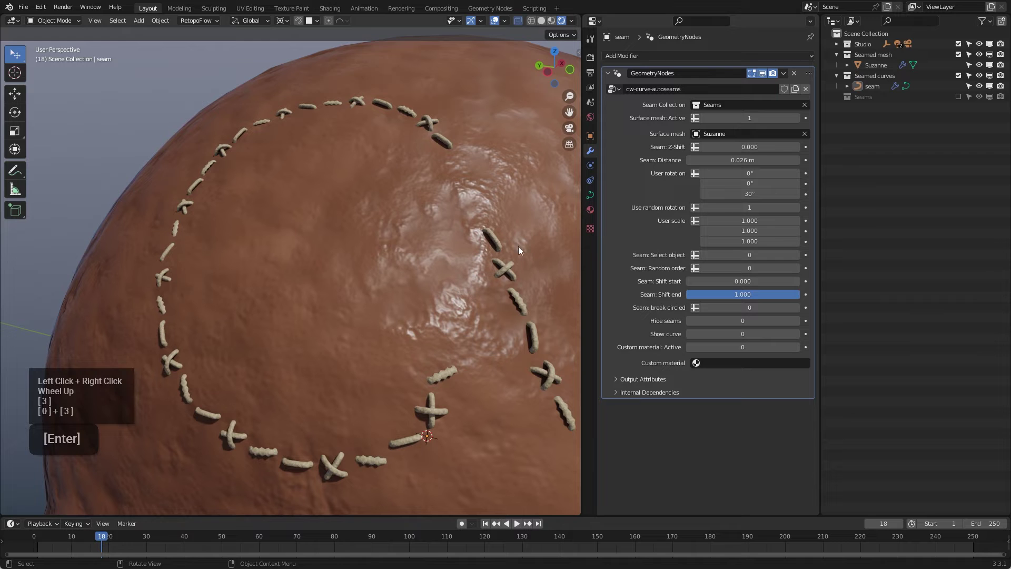
pyautogui.scroll(3)
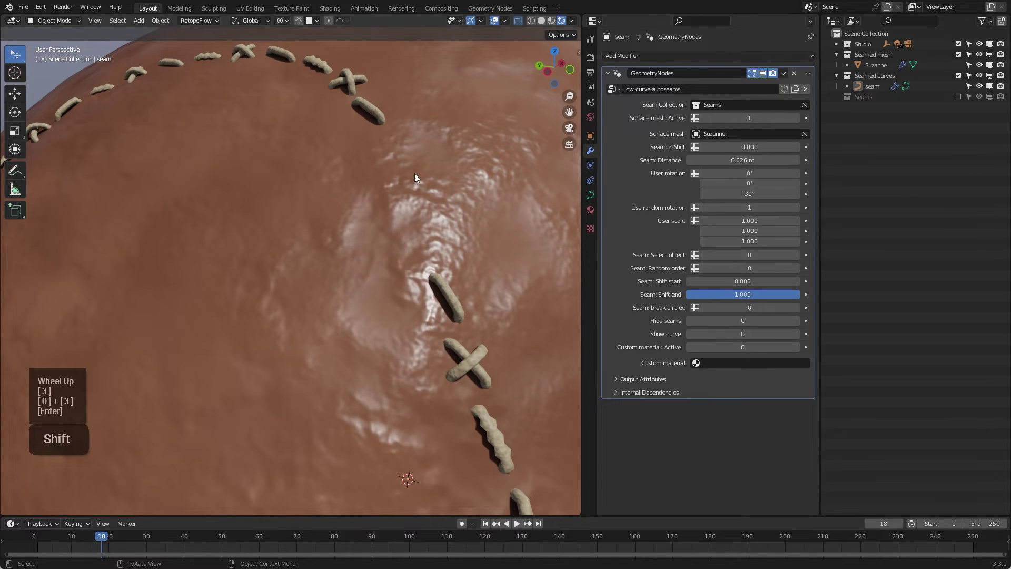
pyautogui.scroll(3)
pyautogui.middleClick(415, 182)
pyautogui.scroll(-3)
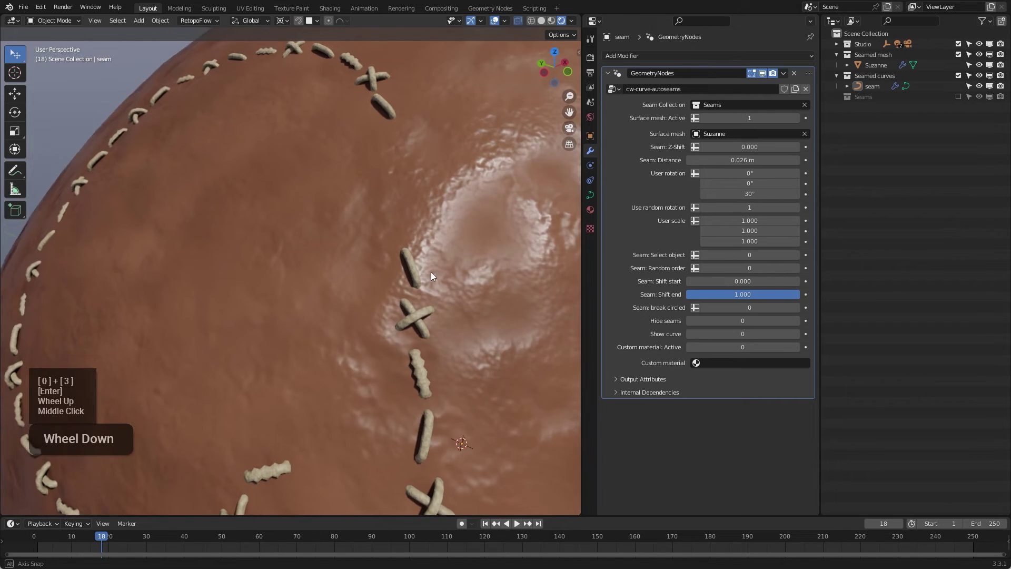
pyautogui.middleClick(428, 281)
pyautogui.scroll(-3)
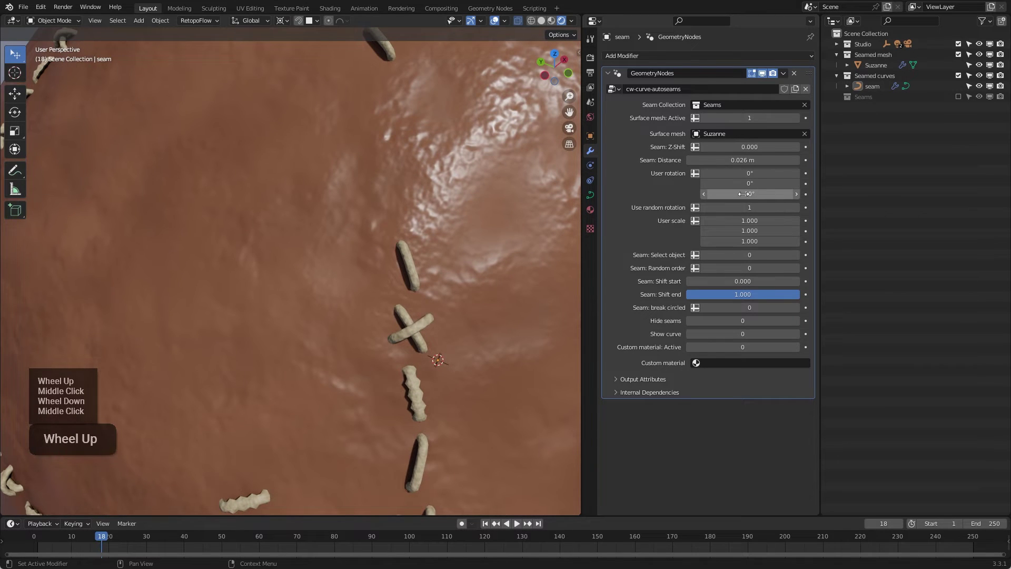
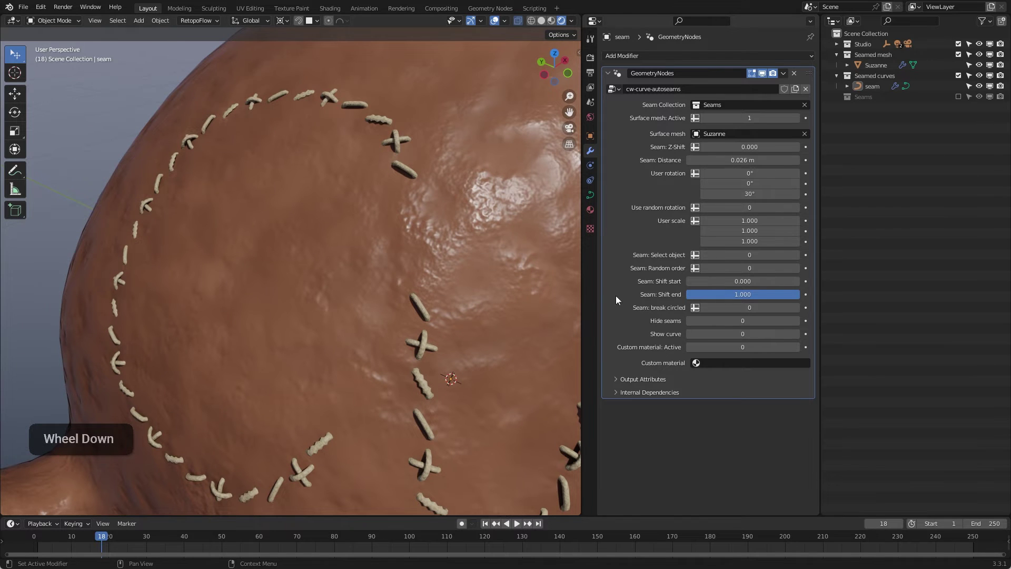
# - Set a Use random rotation amount and move in close on single stitches to see the varied angles
pyautogui.scroll(-3)
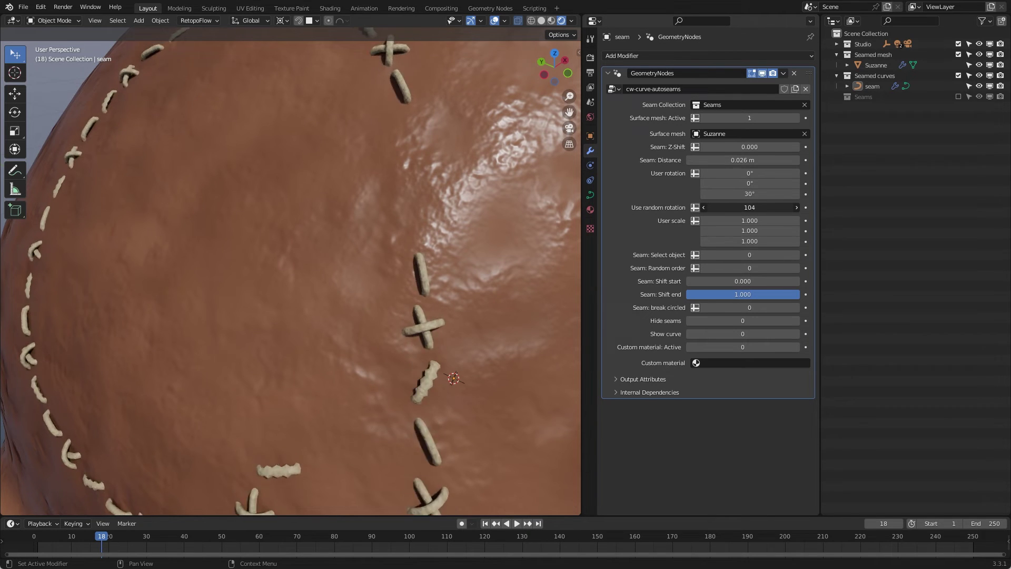
pyautogui.click(753, 213)
pyautogui.scroll(-3)
pyautogui.scroll(3)
pyautogui.middleClick(427, 273)
pyautogui.scroll(3)
pyautogui.scroll(3)
pyautogui.scroll(-3)
pyautogui.scroll(-3)
pyautogui.middleClick(422, 268)
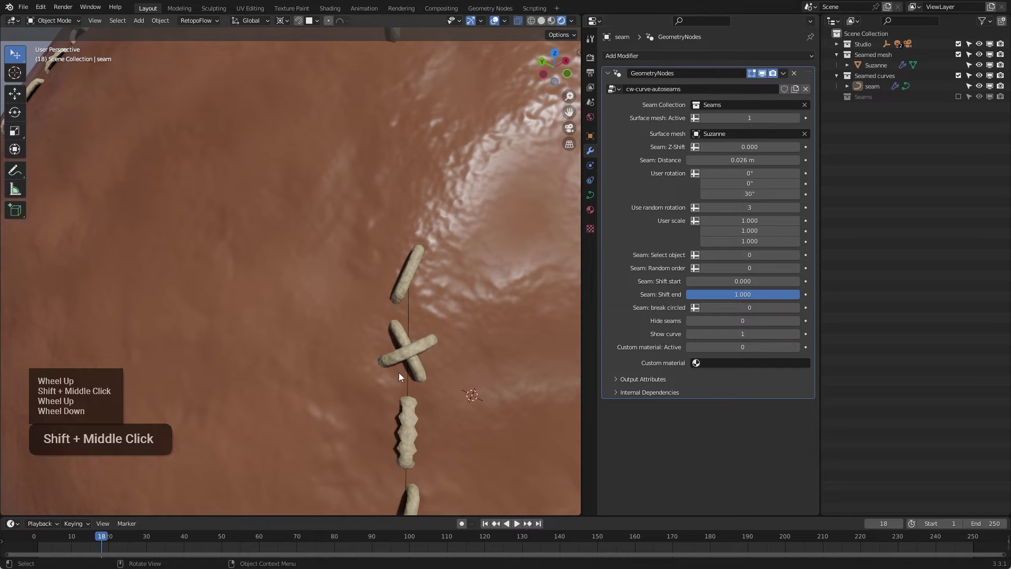
pyautogui.middleClick(412, 292)
pyautogui.scroll(-3)
pyautogui.middleClick(411, 291)
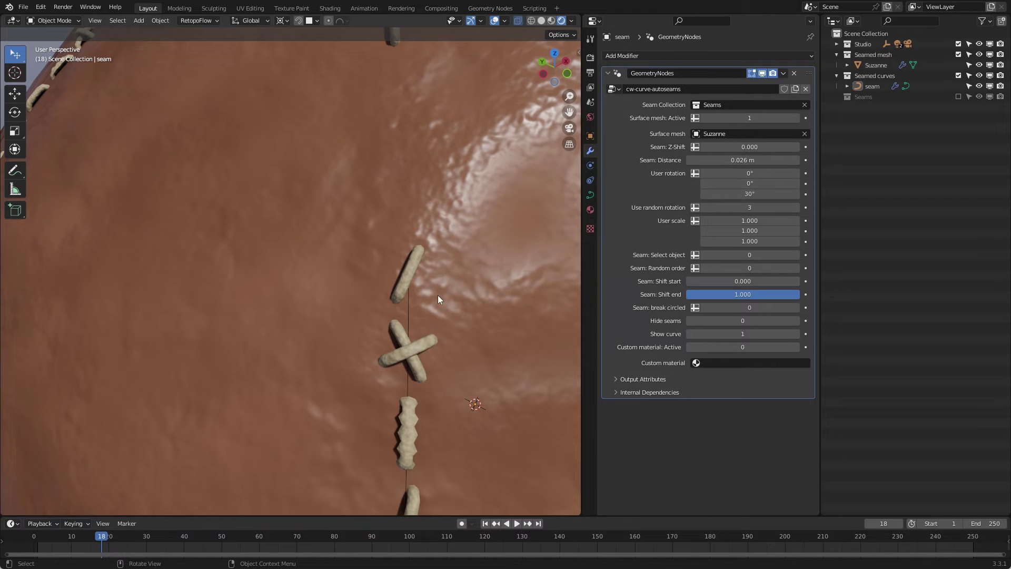
# - Save the file, undo the last rotation change, and pull back to view the whole seam with its guide curve
pyautogui.press('ctrl+s')
pyautogui.scroll(-3)
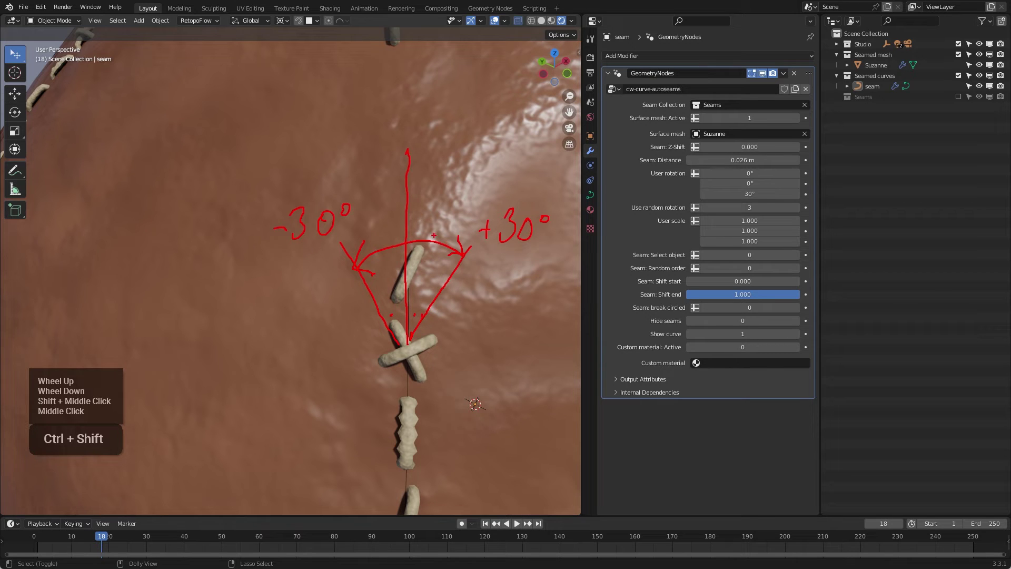
pyautogui.press('ctrl+z')
pyautogui.press('Escape')
pyautogui.middleClick(392, 288)
pyautogui.middleClick(330, 328)
pyautogui.middleClick(453, 304)
pyautogui.middleClick(461, 306)
pyautogui.middleClick(438, 312)
pyautogui.middleClick(459, 307)
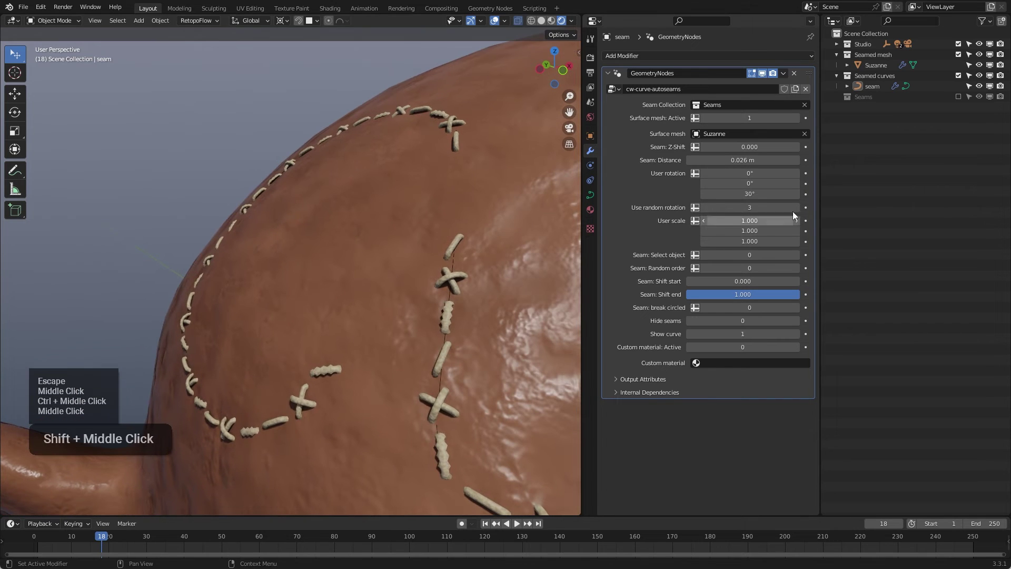
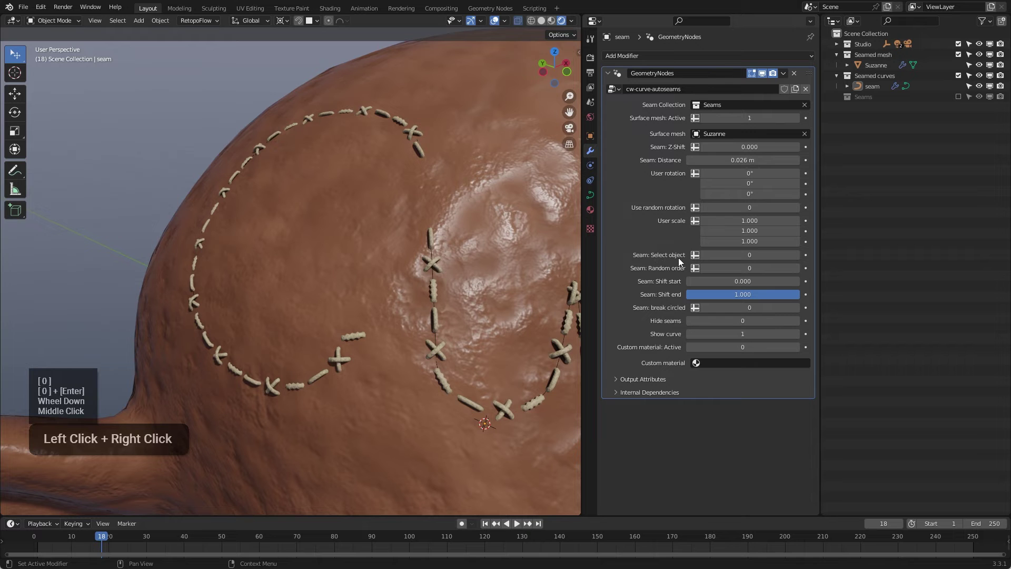
# - Cycle Seam: Select object to a thin slanted stitch and orbit the circle seam to see it
pyautogui.press('Return')
pyautogui.middleClick(454, 303)
pyautogui.click(455, 303)
pyautogui.scroll(-3)
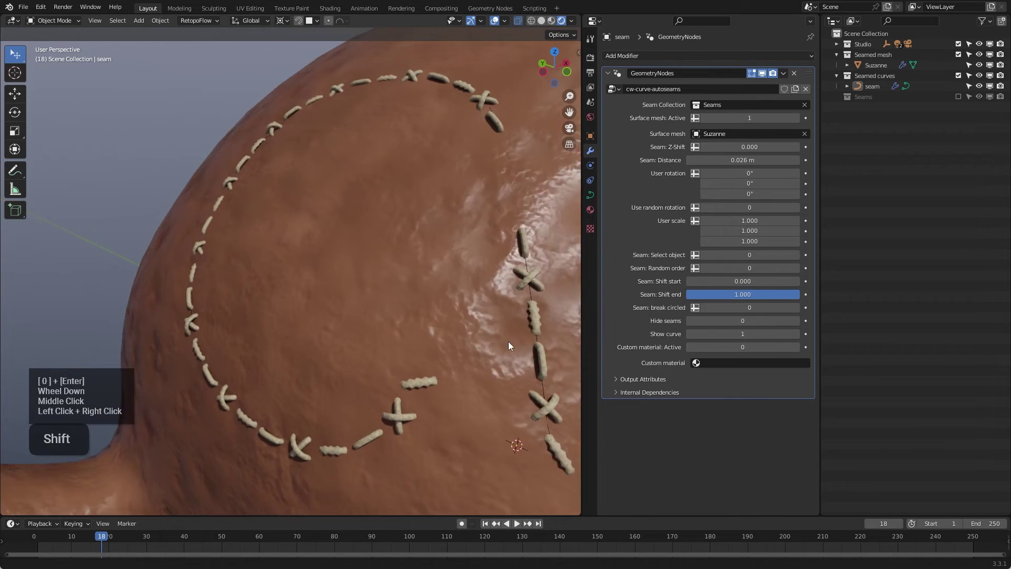
pyautogui.scroll(3)
pyautogui.middleClick(465, 349)
pyautogui.middleClick(347, 357)
pyautogui.middleClick(346, 345)
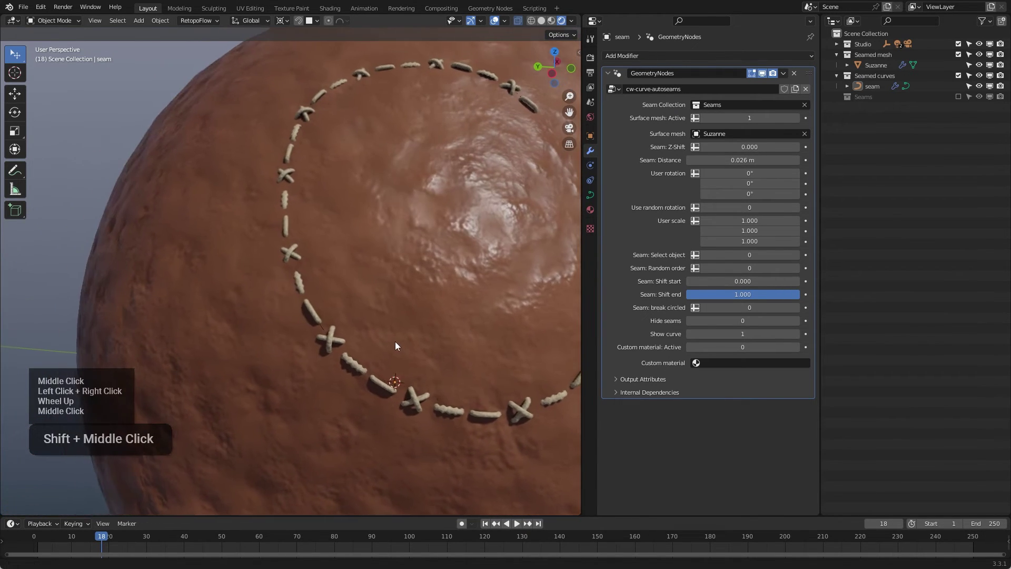
# - Set Seam Distance to 0.016 m and look around the head at the closer stitches
pyautogui.scroll(3)
pyautogui.scroll(3)
pyautogui.middleClick(417, 353)
pyautogui.middleClick(418, 332)
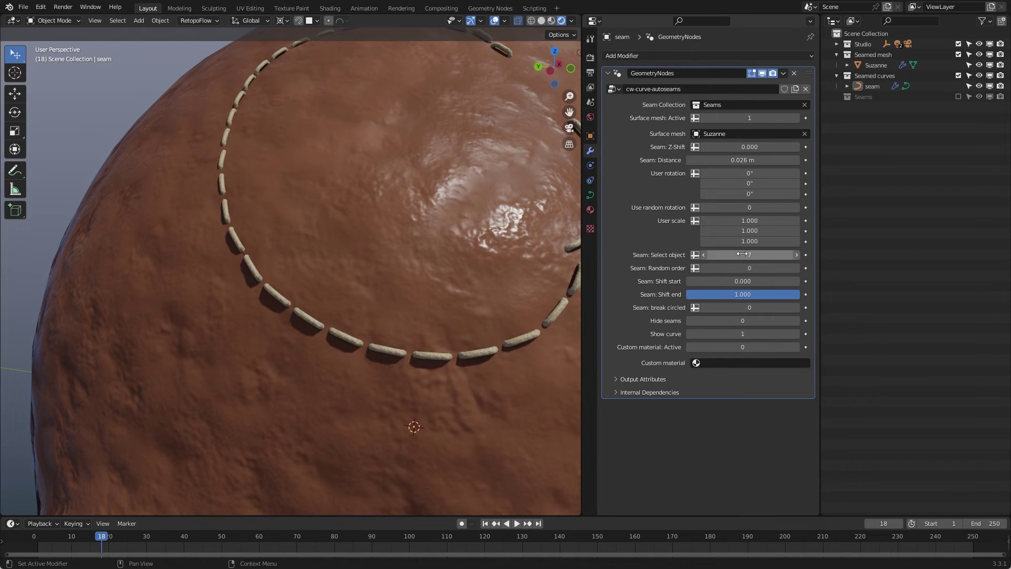
# - Set User rotation Z to 19.4° and Z-Shift to -0.001 so the stitches sink slightly into the head
pyautogui.press('1')
pyautogui.press('Return')
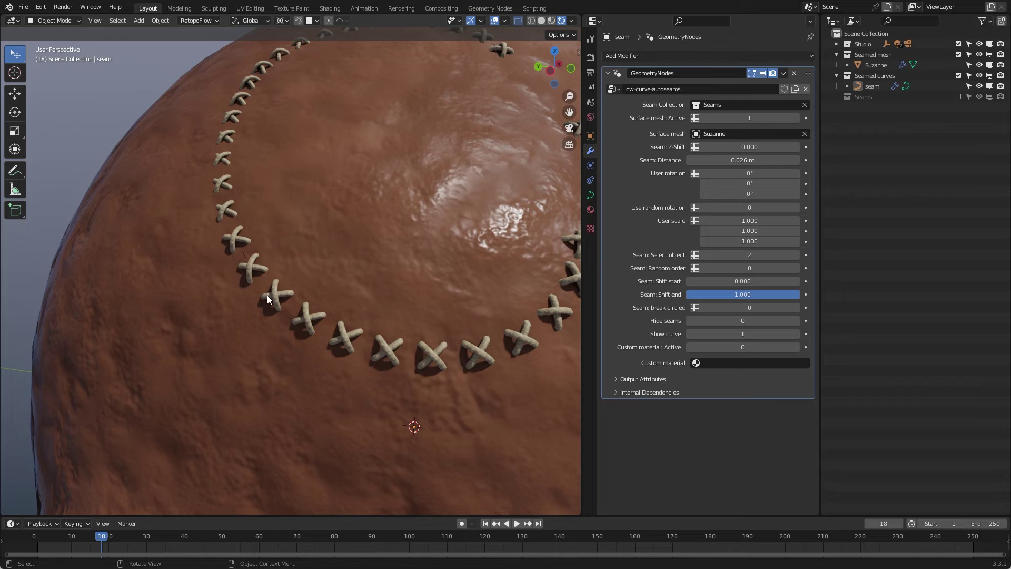
pyautogui.press('Return')
pyautogui.scroll(-3)
pyautogui.scroll(-3)
pyautogui.middleClick(481, 264)
pyautogui.scroll(3)
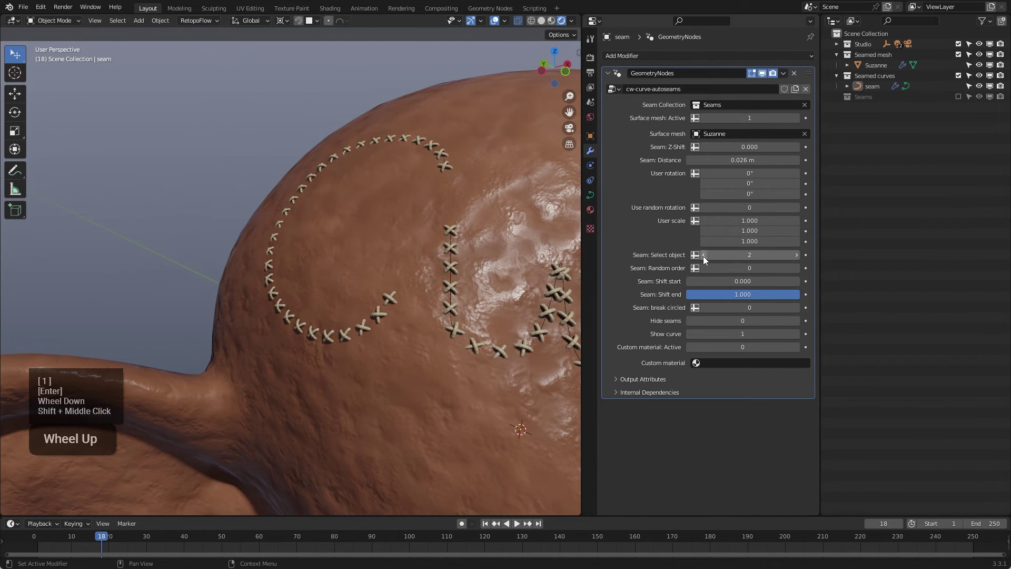
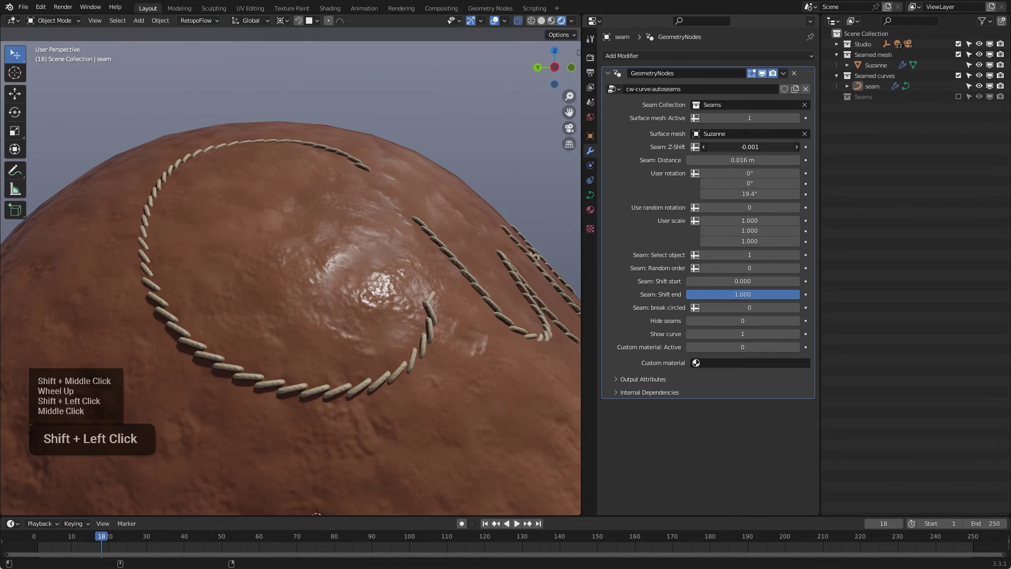
# - Orbit over the lettering and circle seam to inspect the randomly mixed, deeper-set stitches
pyautogui.scroll(-3)
pyautogui.middleClick(415, 272)
pyautogui.scroll(-3)
pyautogui.scroll(-3)
pyautogui.middleClick(457, 305)
pyautogui.middleClick(442, 308)
pyautogui.scroll(-3)
pyautogui.scroll(-3)
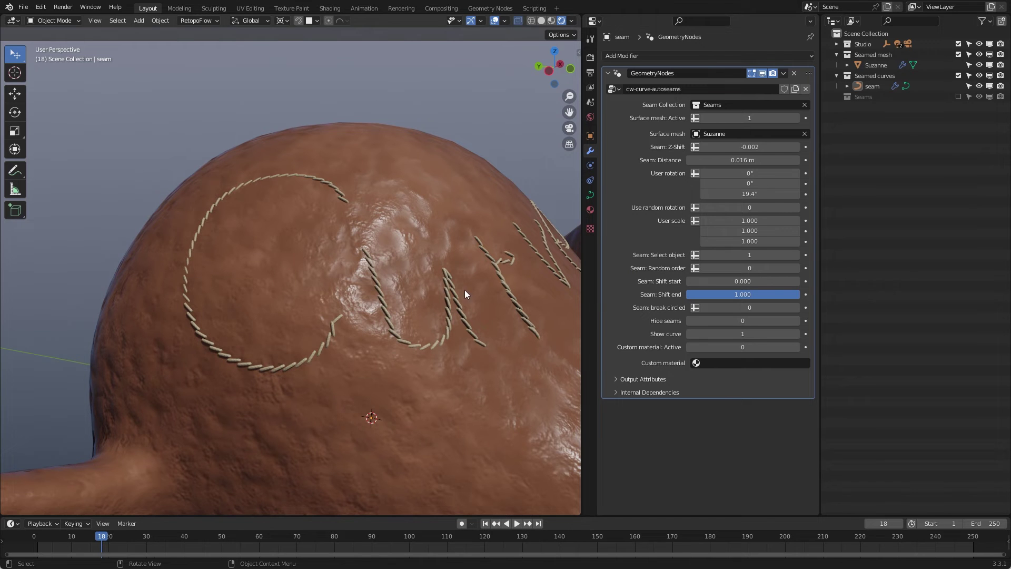
pyautogui.middleClick(397, 304)
pyautogui.scroll(-3)
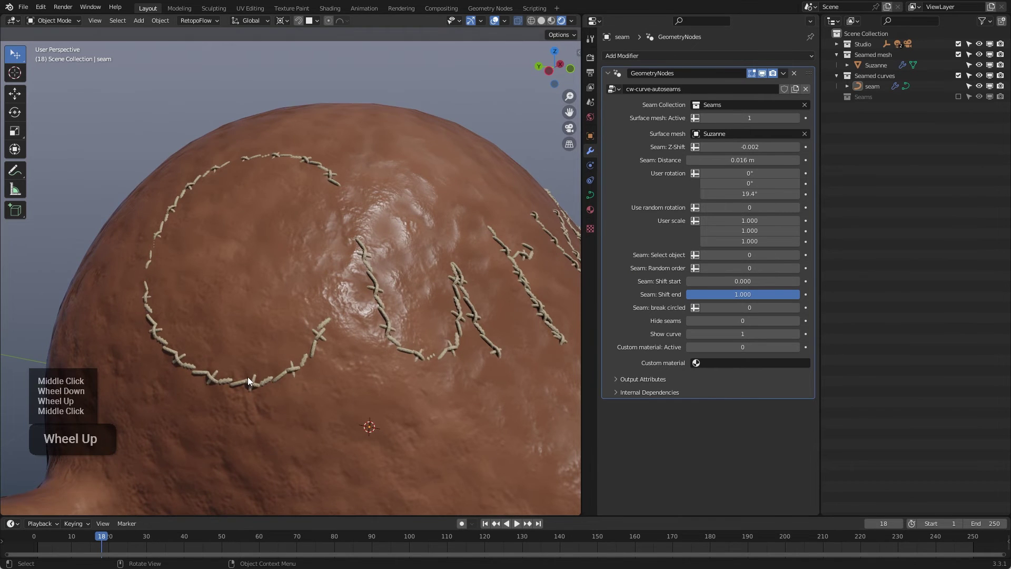
pyautogui.middleClick(409, 363)
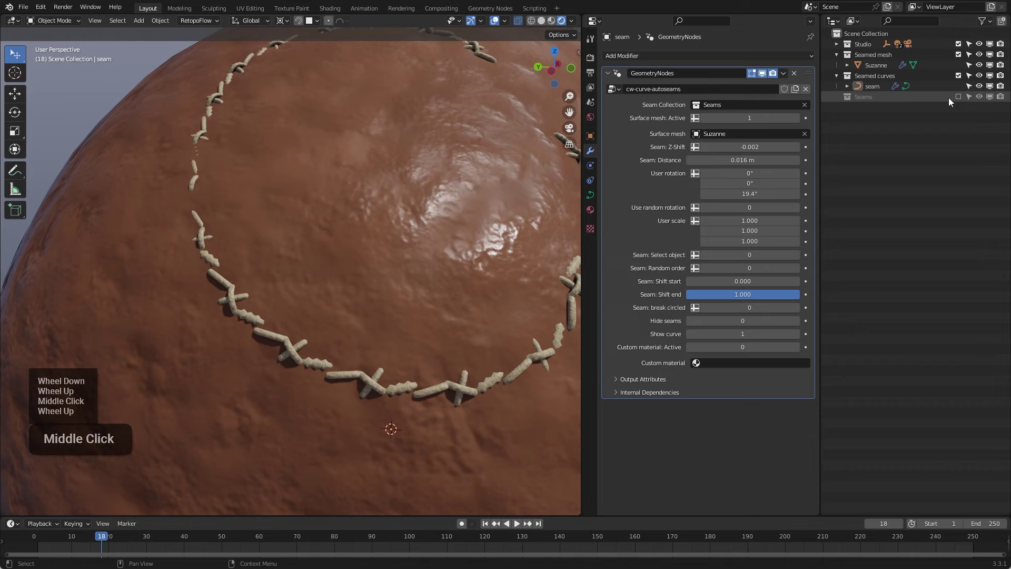
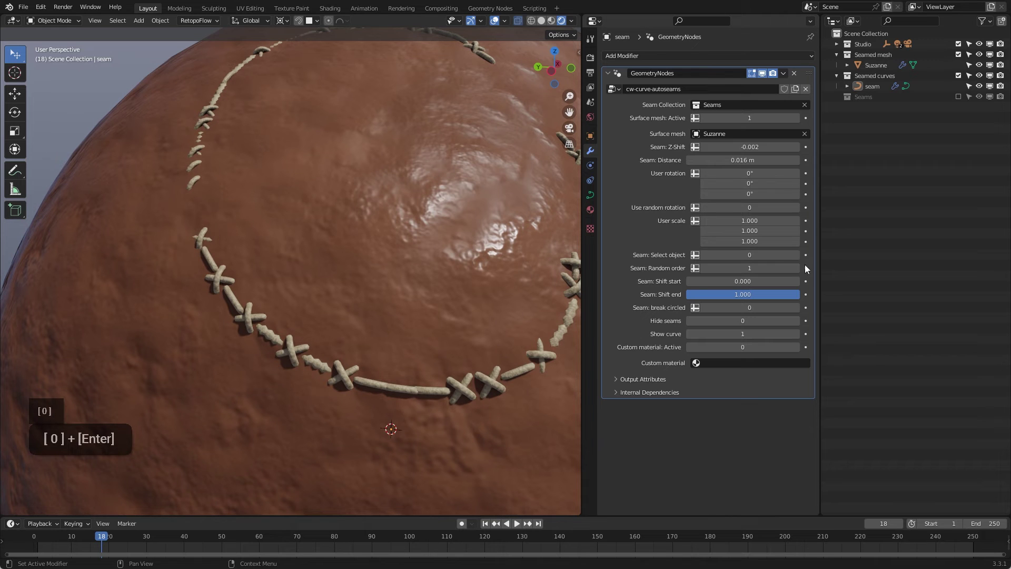
# - Set Seam: Random order back to 0 and check the lettered seams
pyautogui.press('0')
pyautogui.press('Return')
pyautogui.middleClick(290, 300)
pyautogui.scroll(-3)
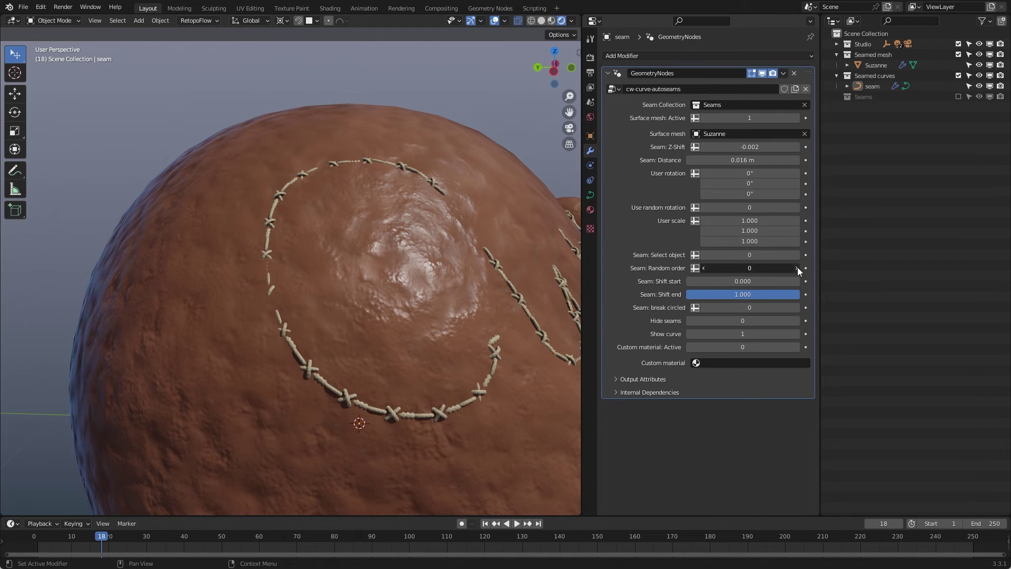
pyautogui.scroll(-3)
pyautogui.middleClick(361, 304)
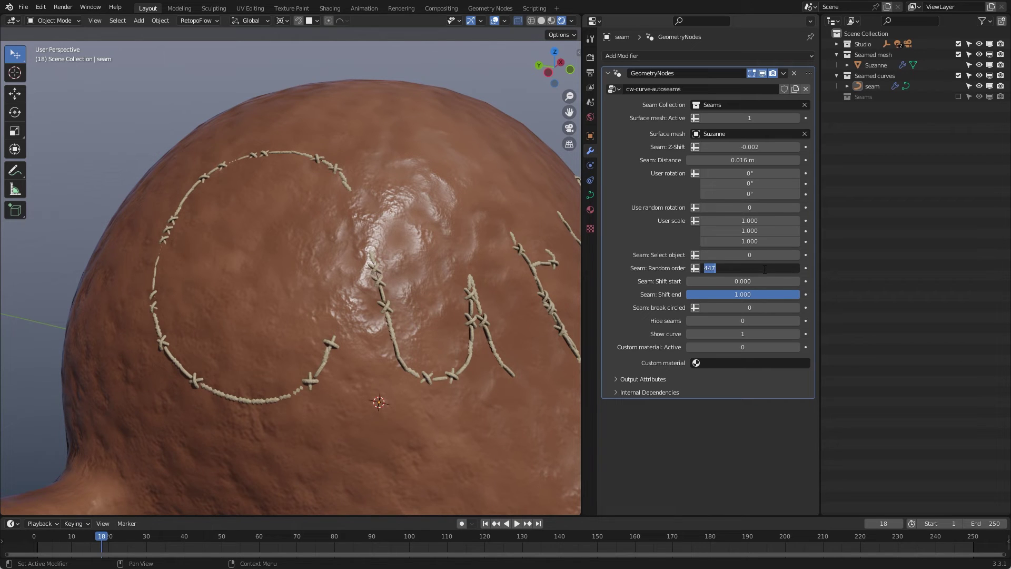
# - Trim the seams to the middle stretch with shift start 0.335 and shift end 0.674
pyautogui.press('0')
pyautogui.press('Return')
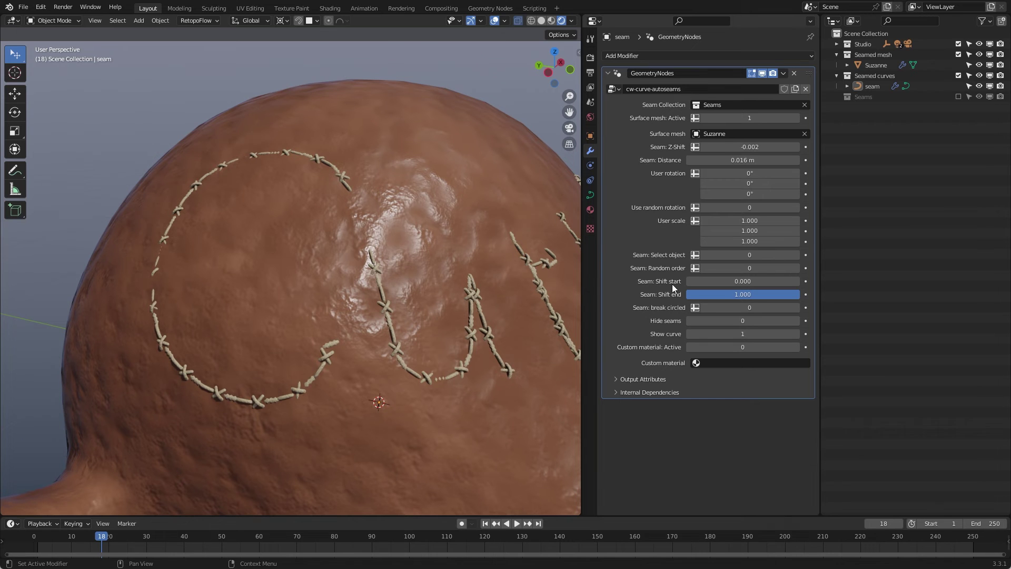
pyautogui.press('0')
pyautogui.press('Return')
pyautogui.scroll(-3)
pyautogui.scroll(-3)
pyautogui.middleClick(403, 325)
# - Reset Seam: Shift start and Shift end to default so the full word Curve returns
pyautogui.rightClick(739, 286)
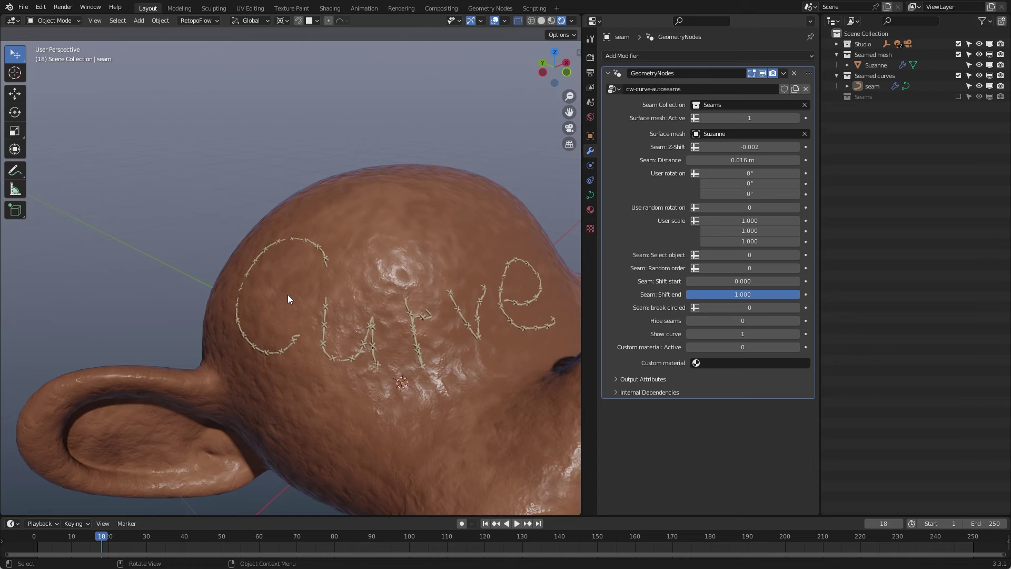
pyautogui.rightClick(415, 338)
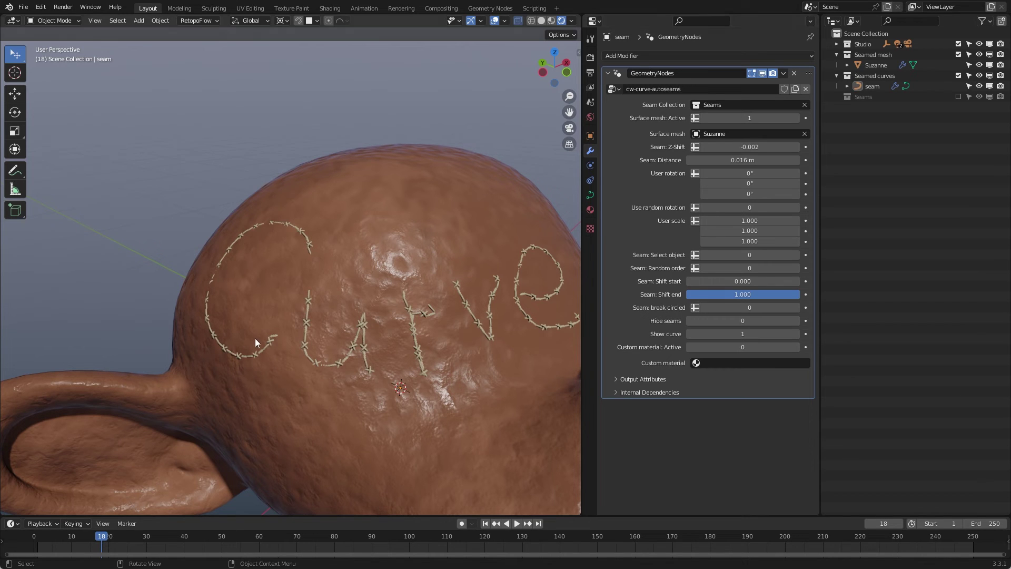
pyautogui.middleClick(383, 309)
pyautogui.scroll(3)
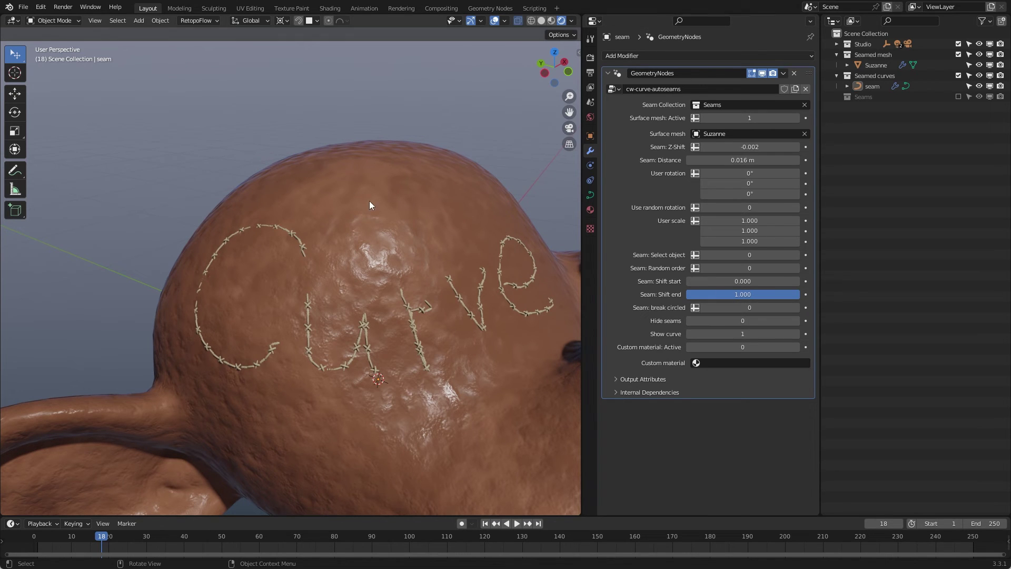
# - Orbit around the lettering to inspect the restored full-length seams
pyautogui.middleClick(368, 220)
pyautogui.scroll(3)
pyautogui.middleClick(392, 234)
pyautogui.middleClick(412, 269)
pyautogui.middleClick(398, 276)
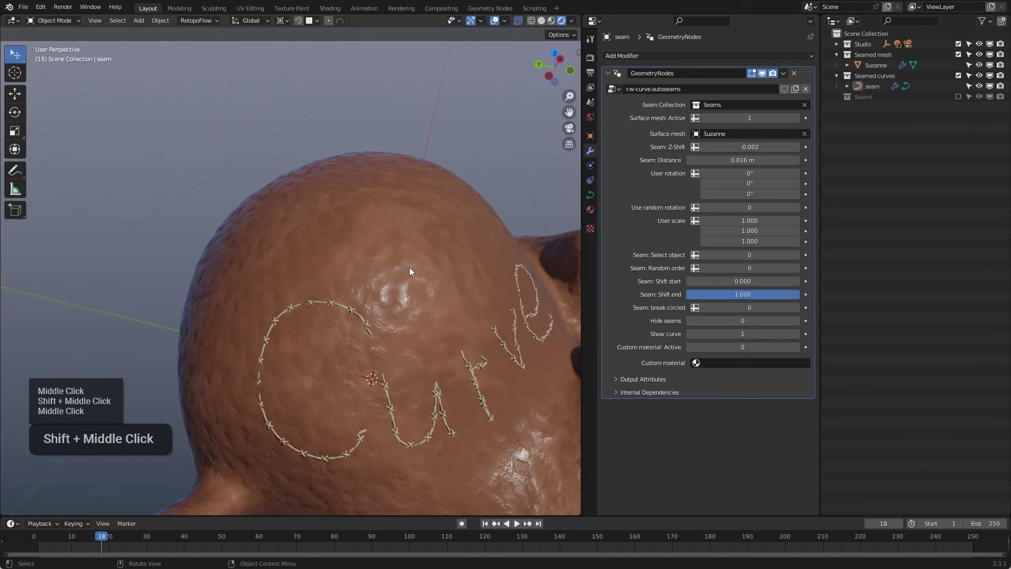
pyautogui.middleClick(393, 286)
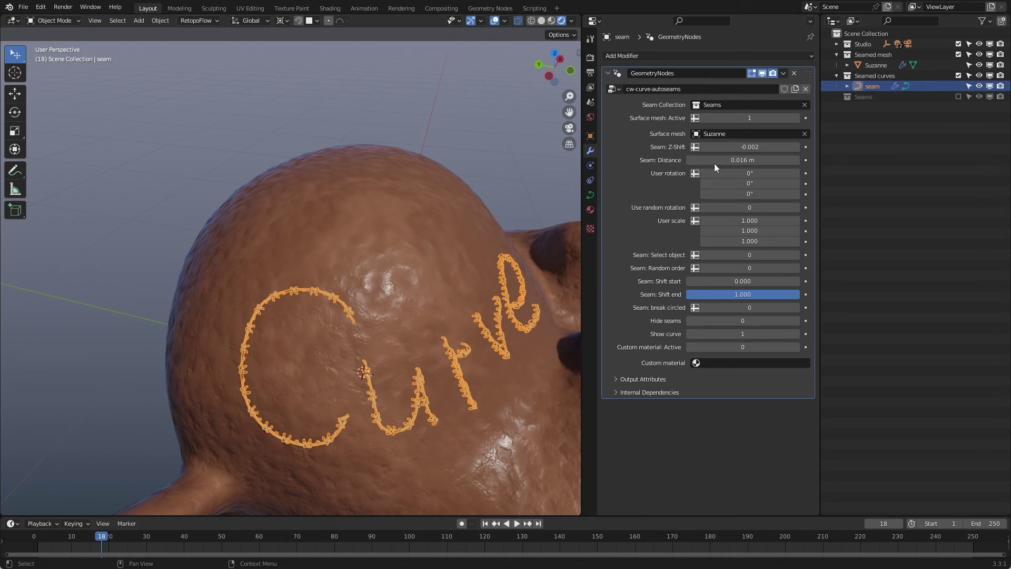
# - Duplicate the lettering seam curve in place and enter edit mode on its points
pyautogui.middleClick(490, 257)
pyautogui.press('shift+d')
pyautogui.press('Return')
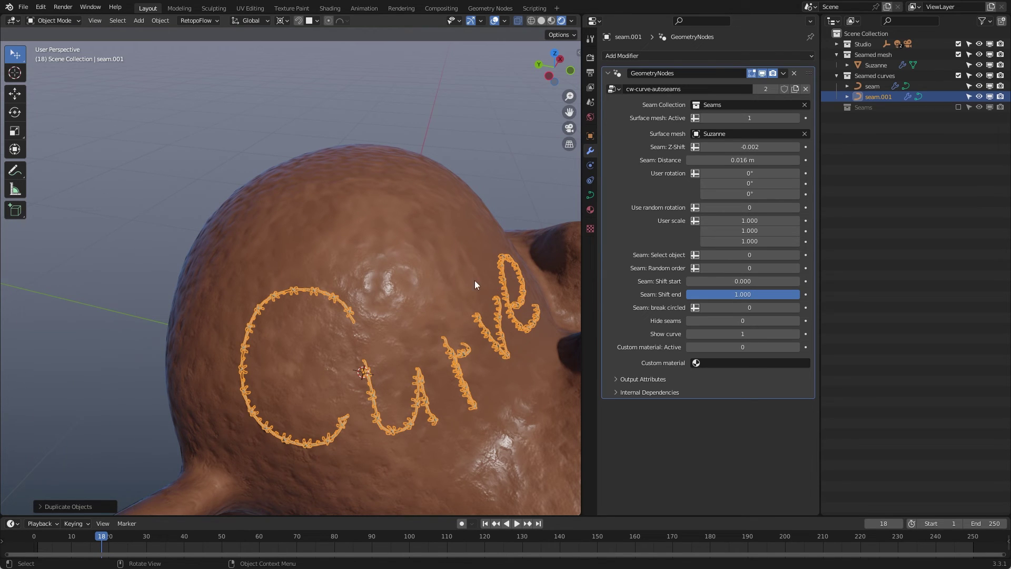
pyautogui.press('shift+d')
pyautogui.middleClick(455, 277)
pyautogui.press('Return')
pyautogui.press('Tab')
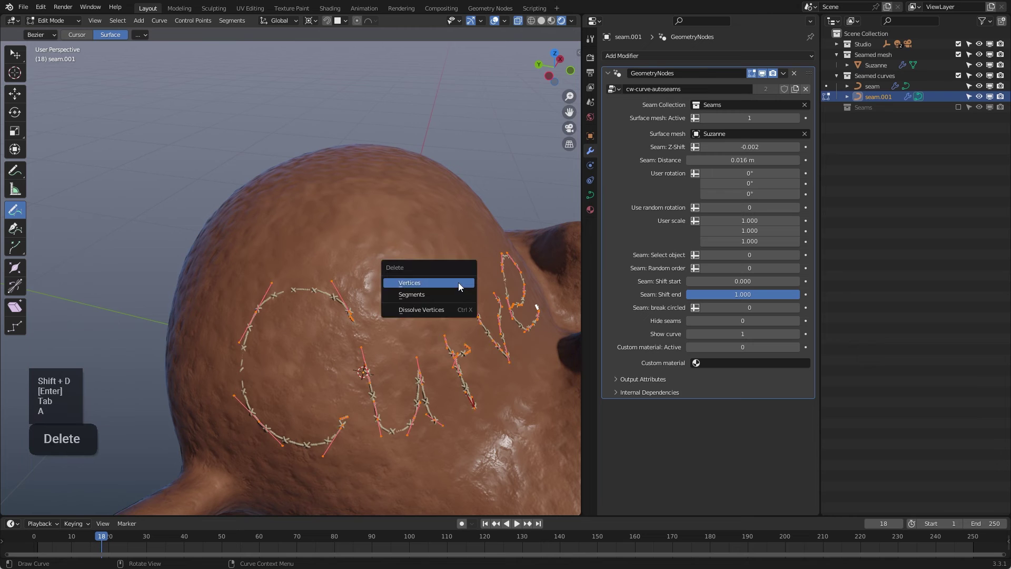
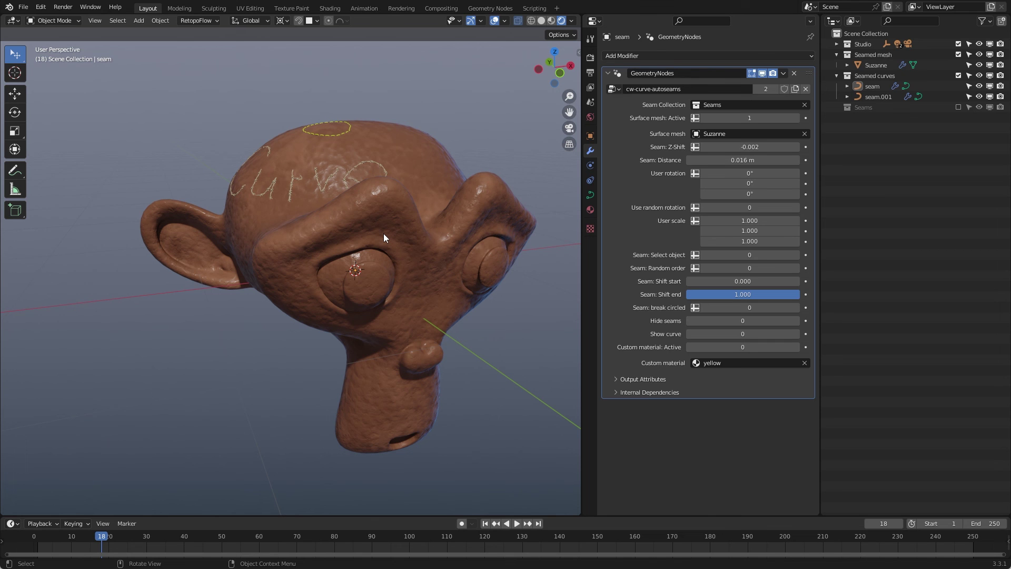
pyautogui.middleClick(415, 197)
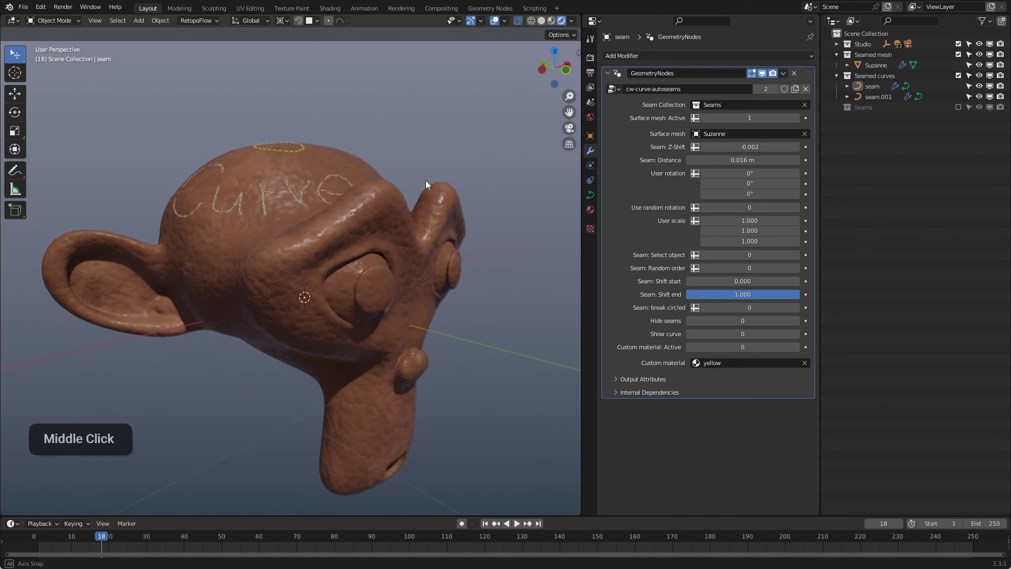